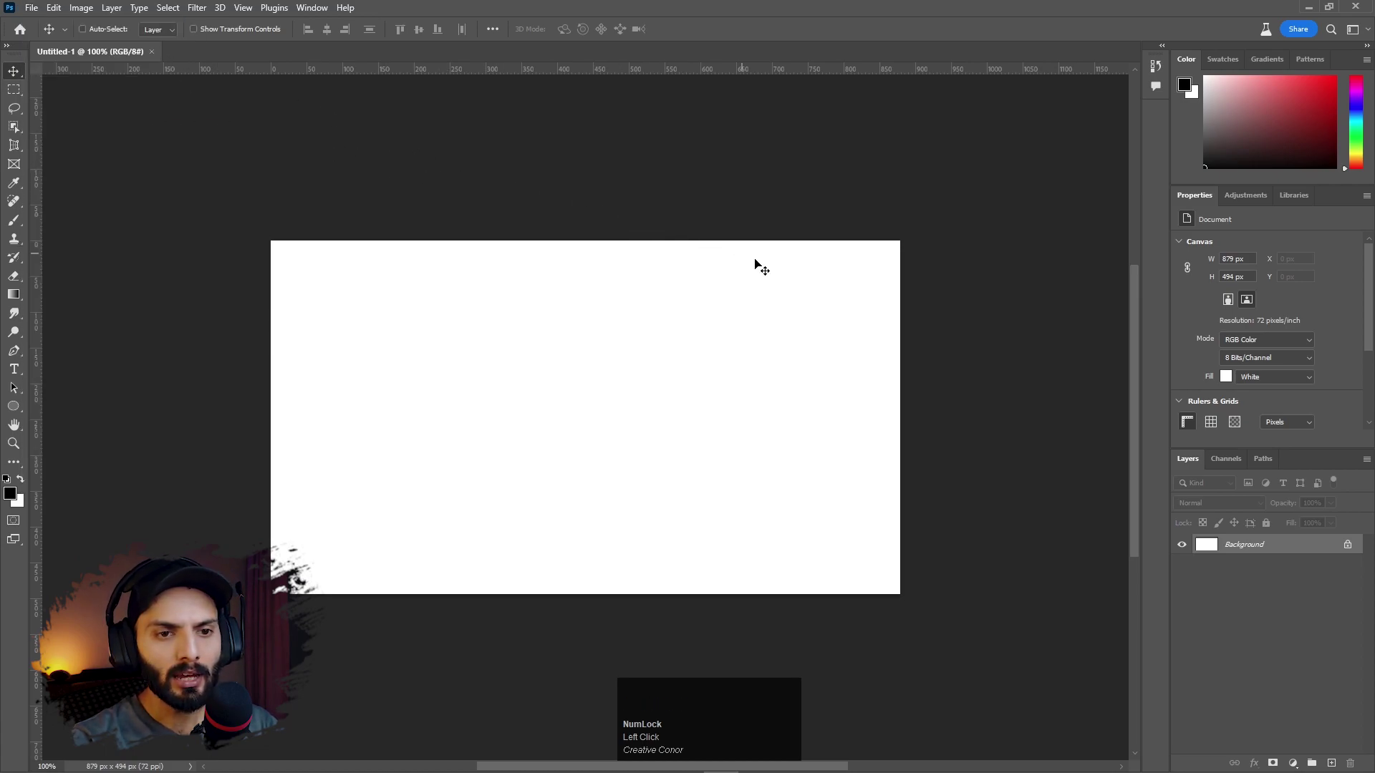
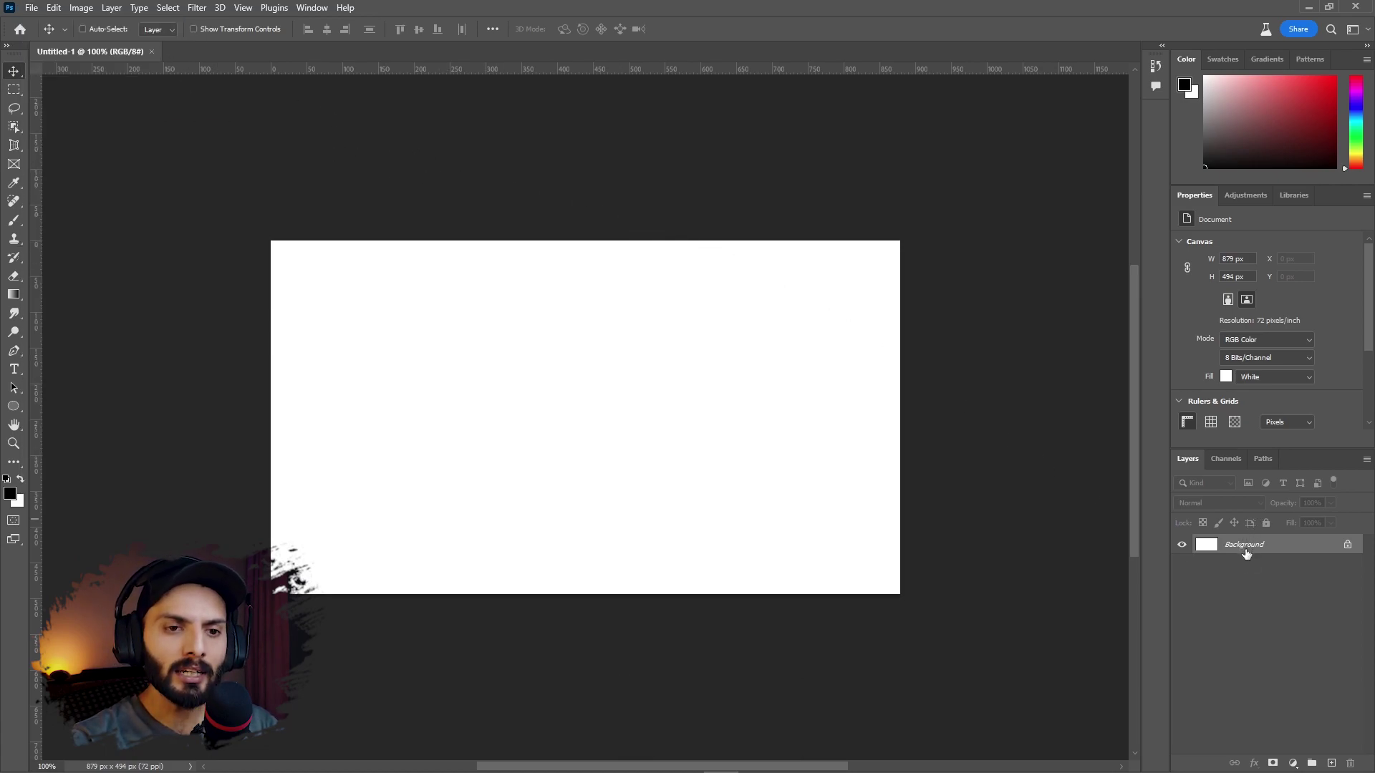
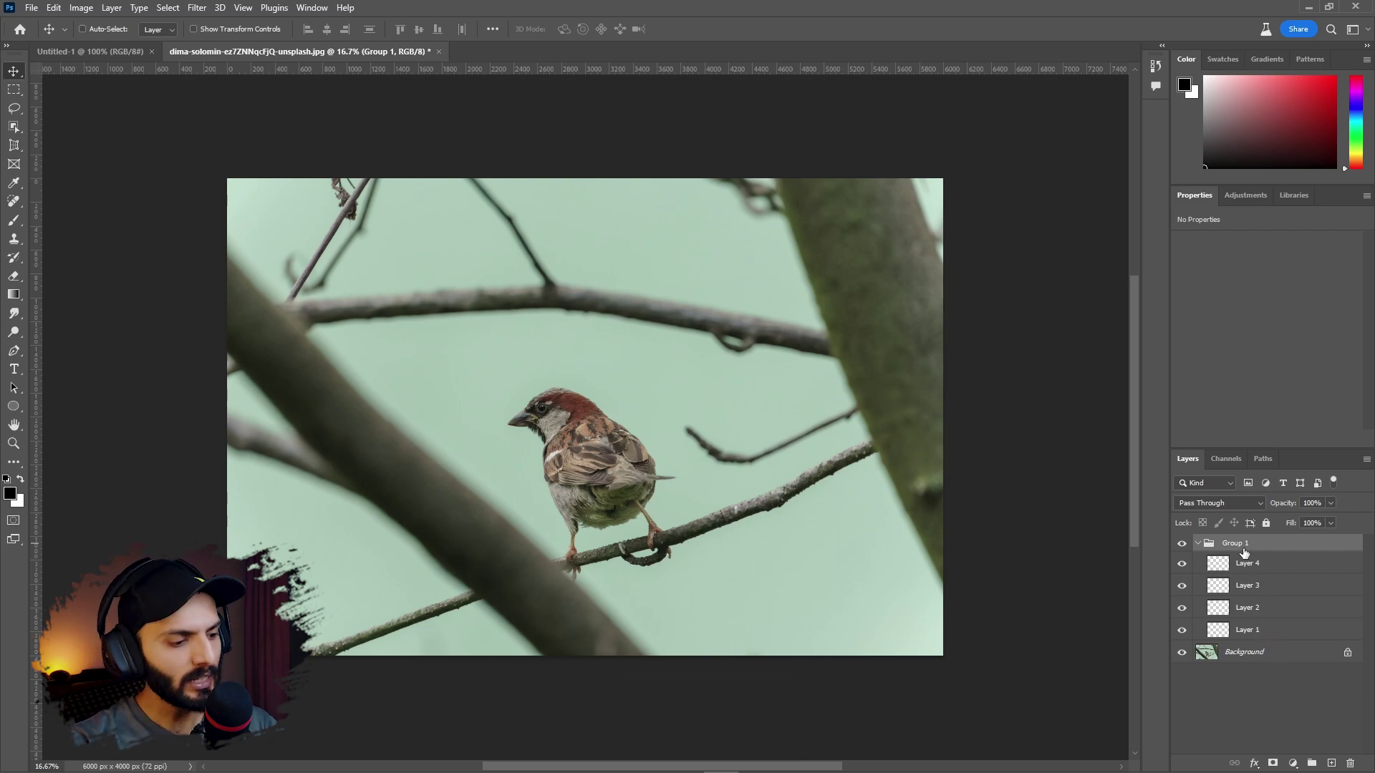
Ungroup Group 1, select Layer 1 and set up the Brush with a chosen size for painting
key("ctrl+z")
left_click(1248, 617)
key("b")
right_click(370, 331)
left_click(494, 364)
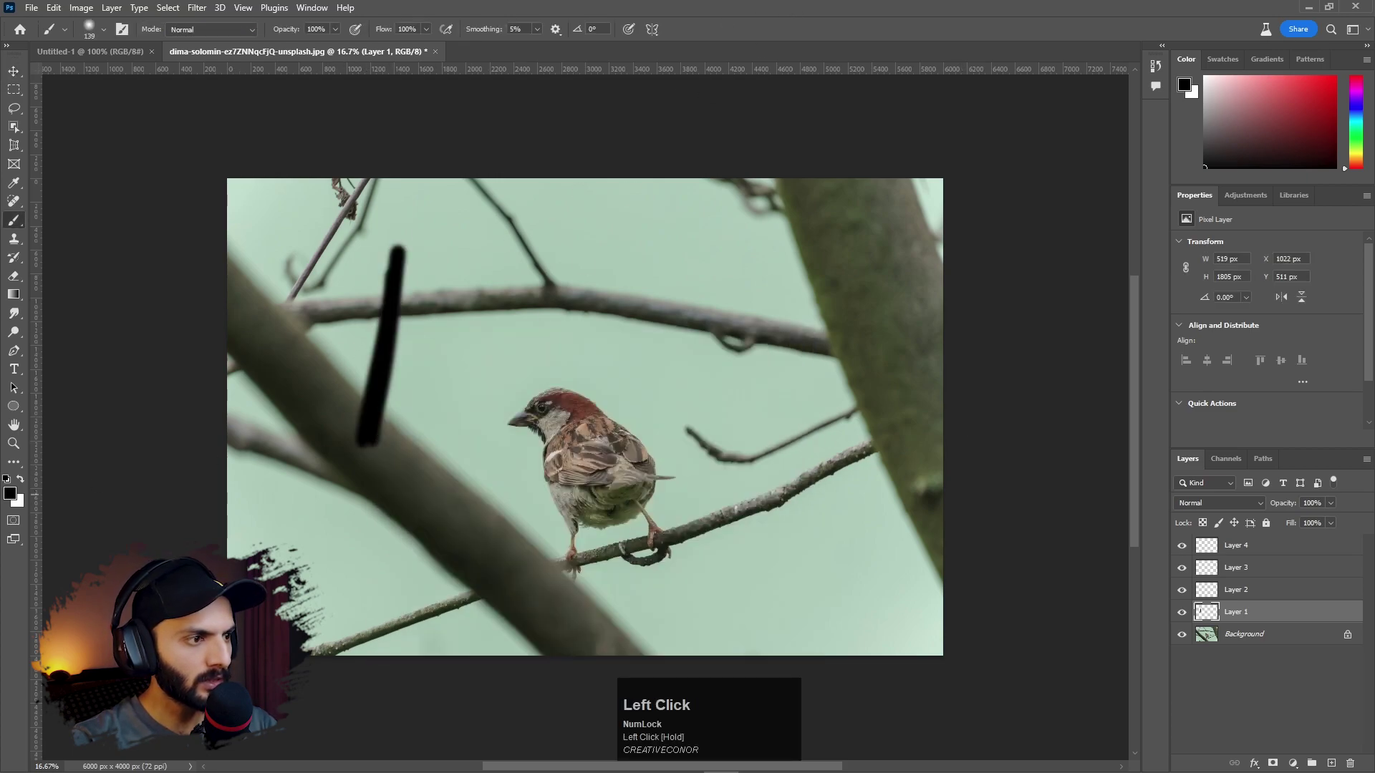
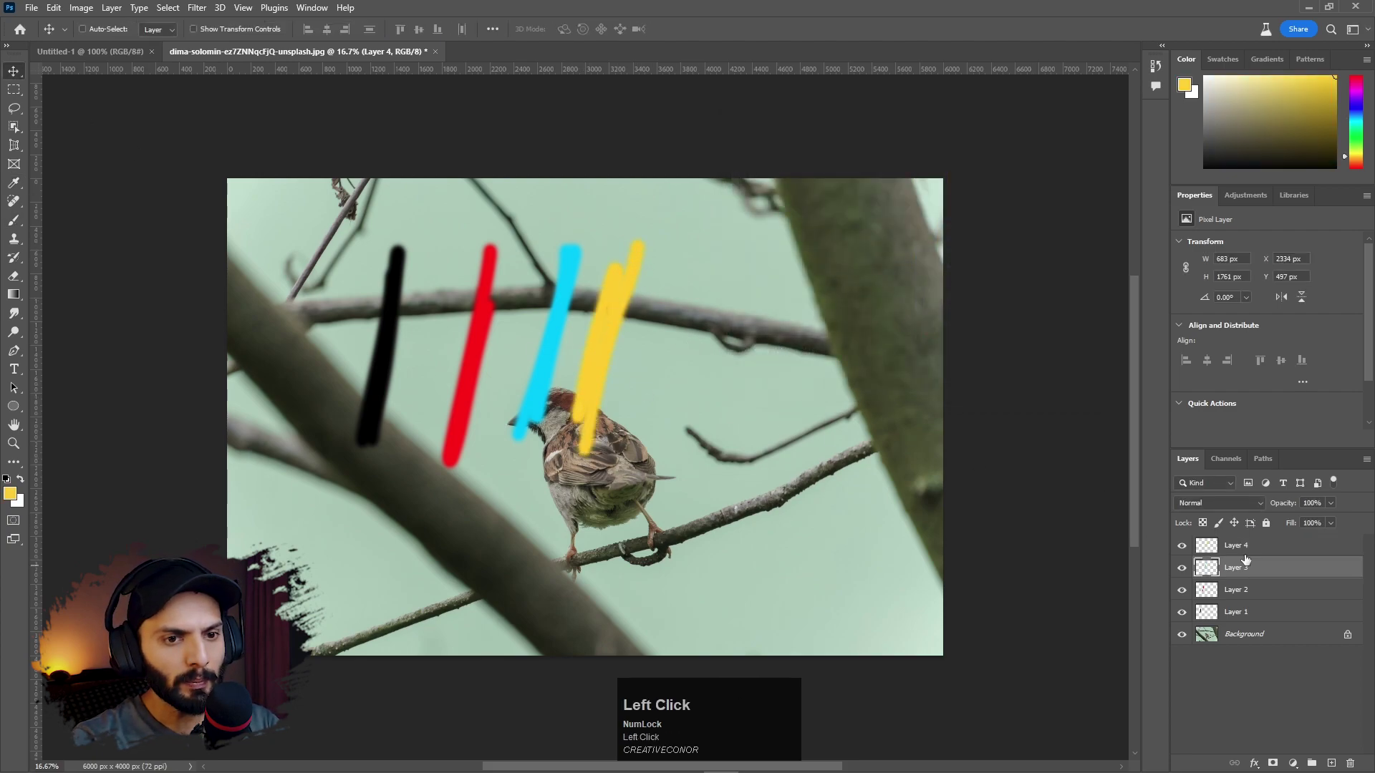
Select all four brush-stroke layers together so they can be regrouped and moved
key("ctrl+z")
left_click(659, 438)
key("ctrl+z")
left_click(1249, 596)
key("ctrl+z")
left_click(1268, 555)
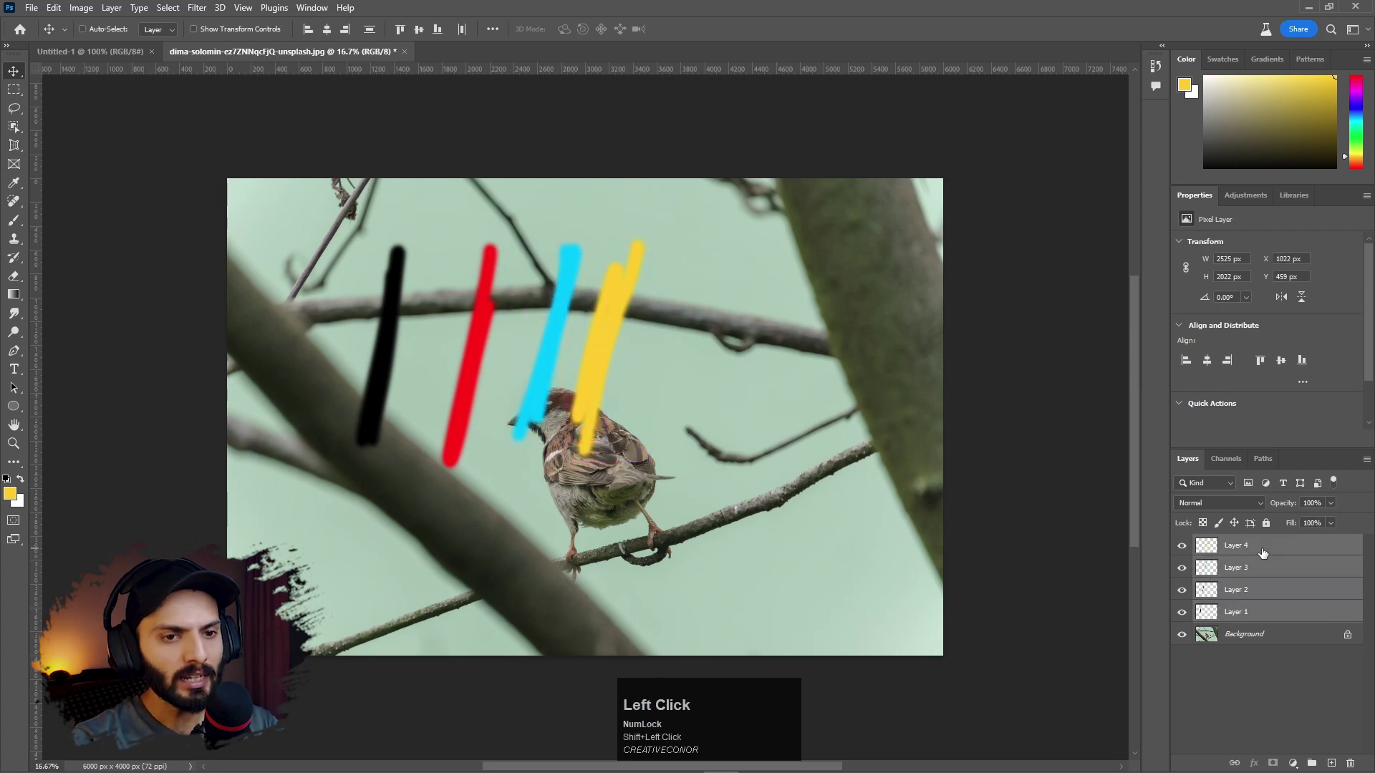
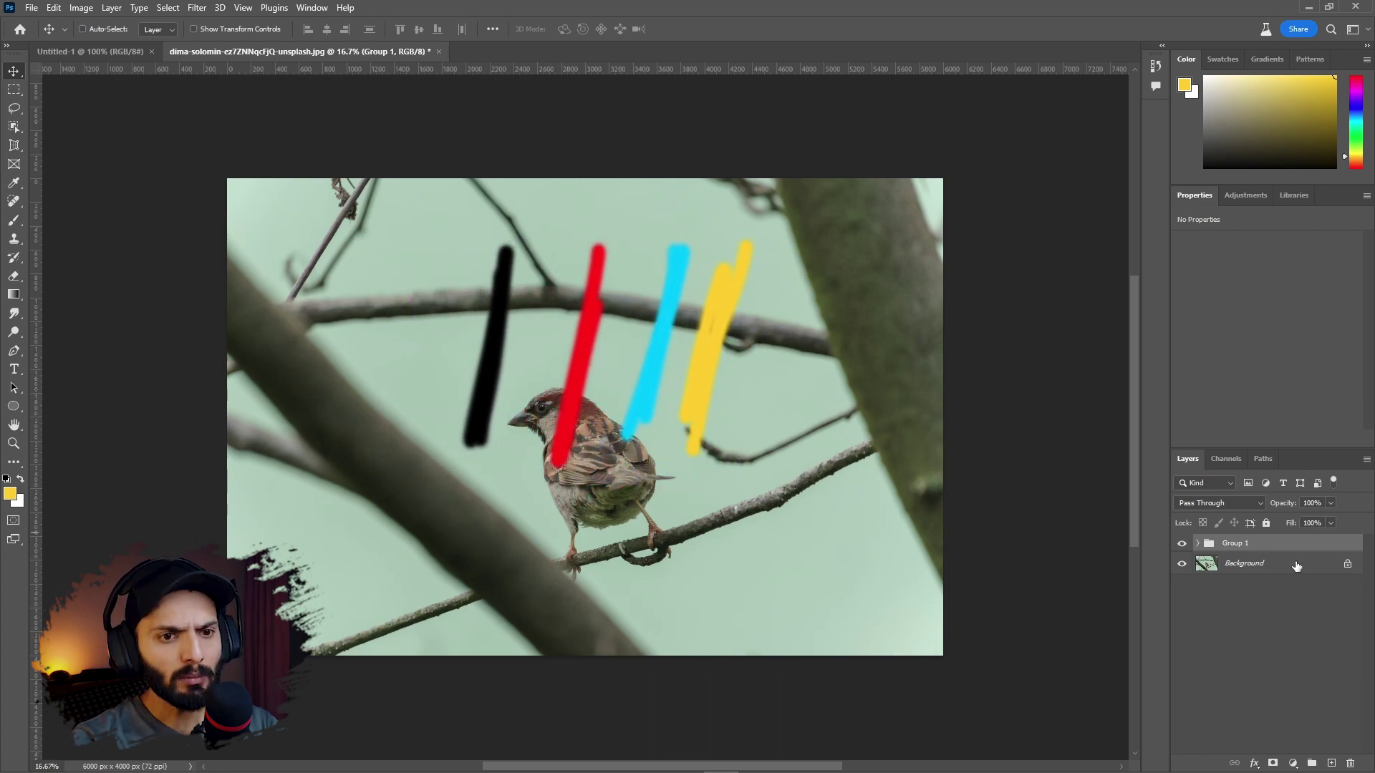
Duplicate Group 1 with Ctrl+J and remove the stroke groups from the sparrow photo
left_click(1225, 548)
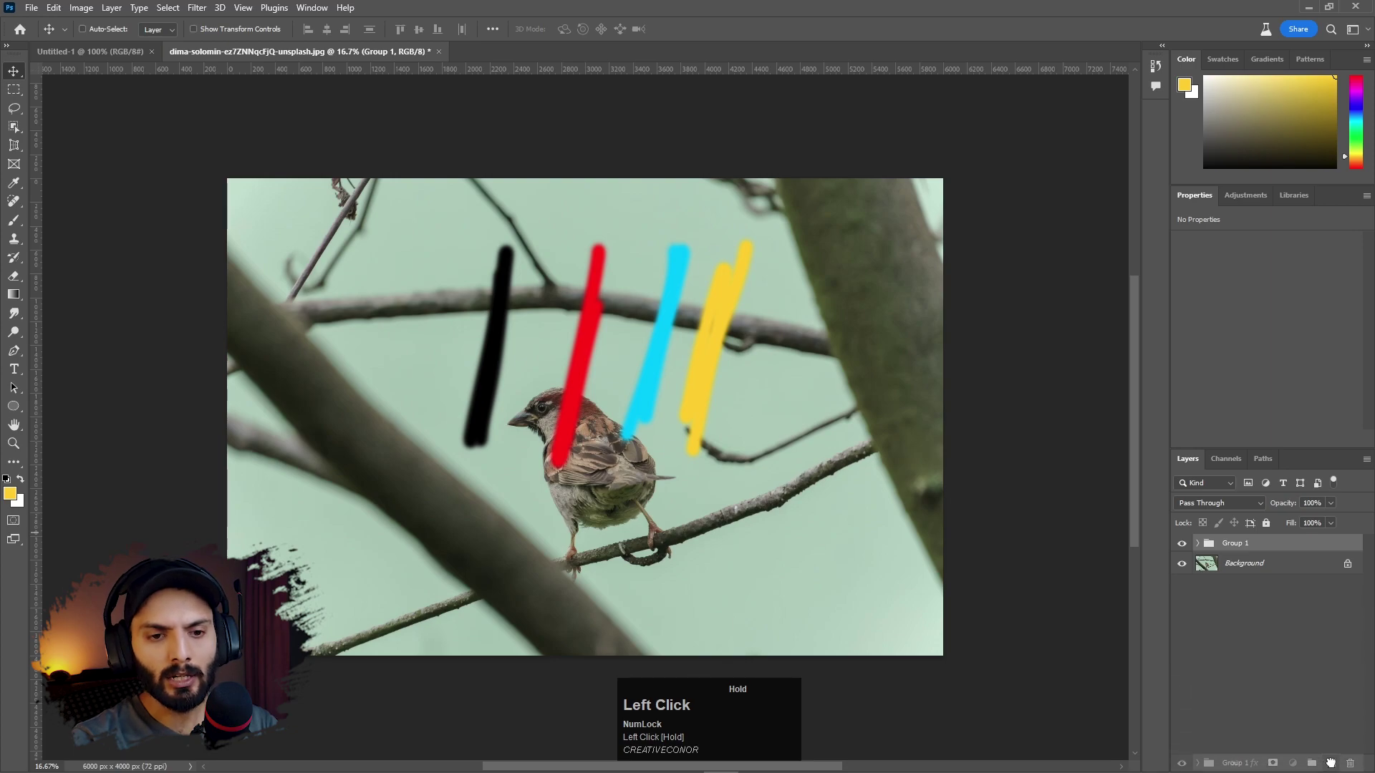
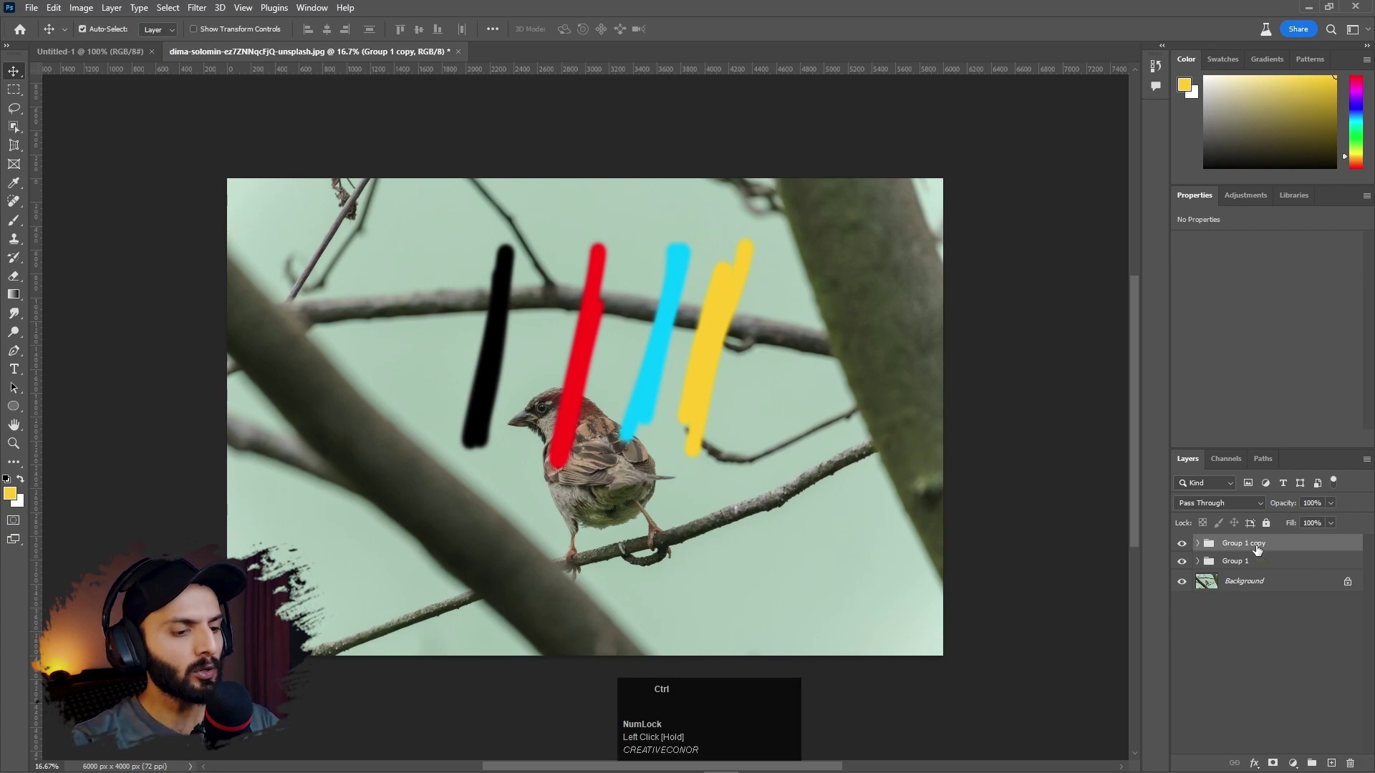
key("ctrl+j")
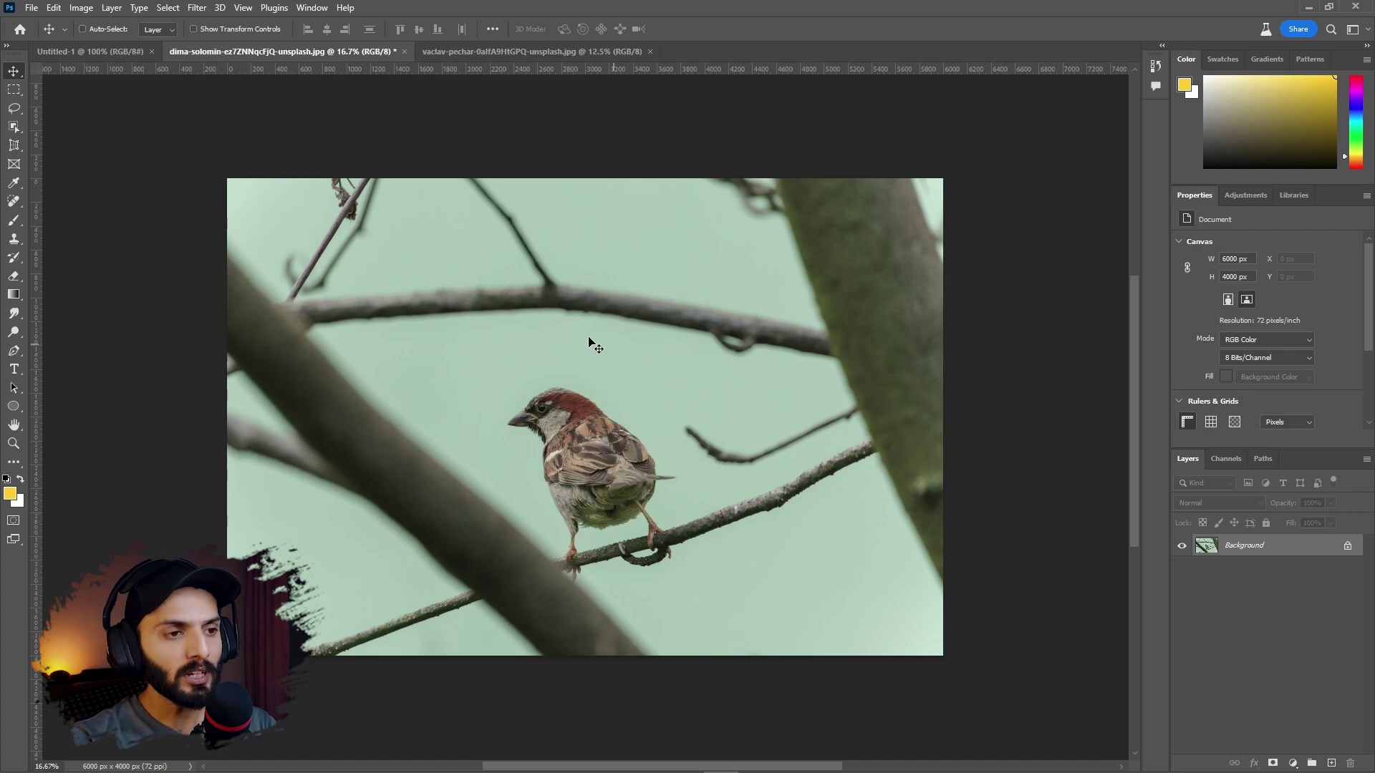
Copy the motorcycle photo into the sparrow document as Layer 1 and start a free transform on it
left_click(538, 60)
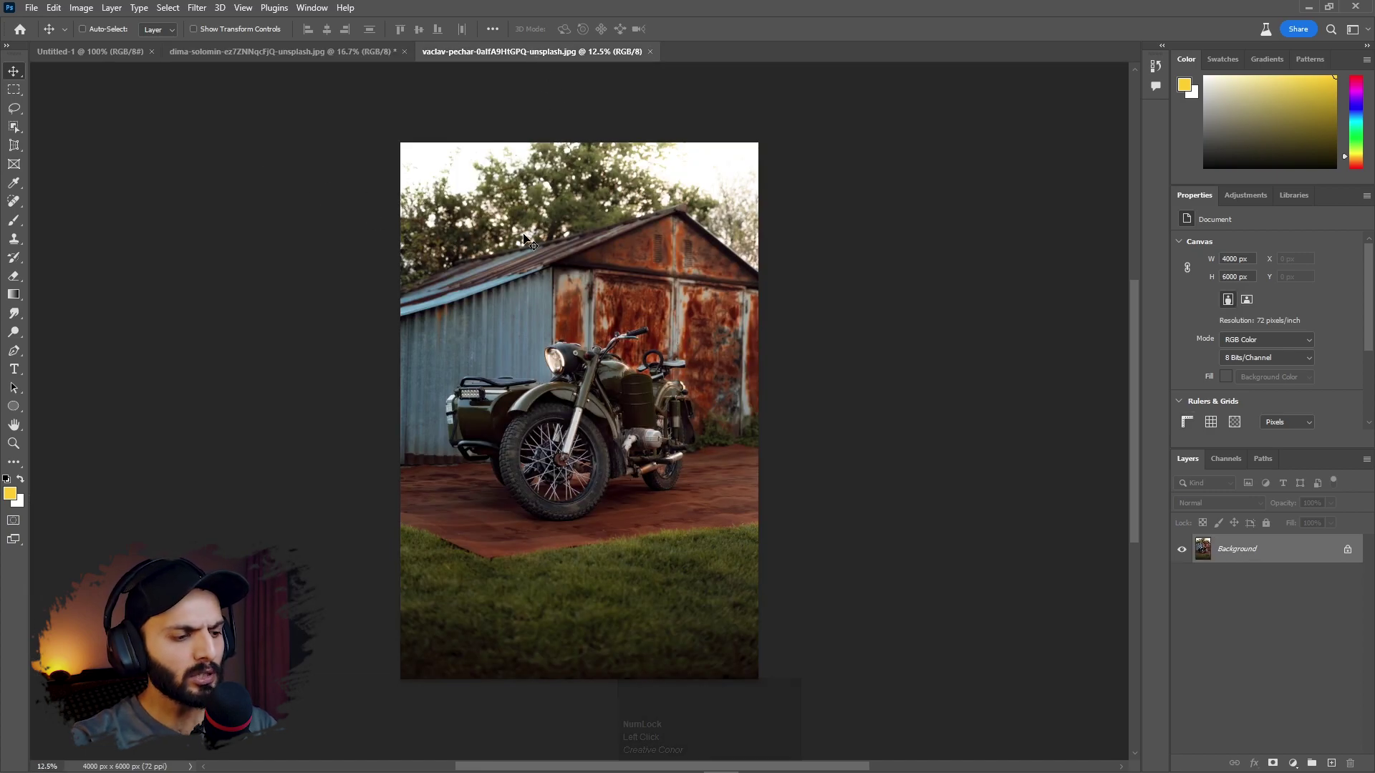
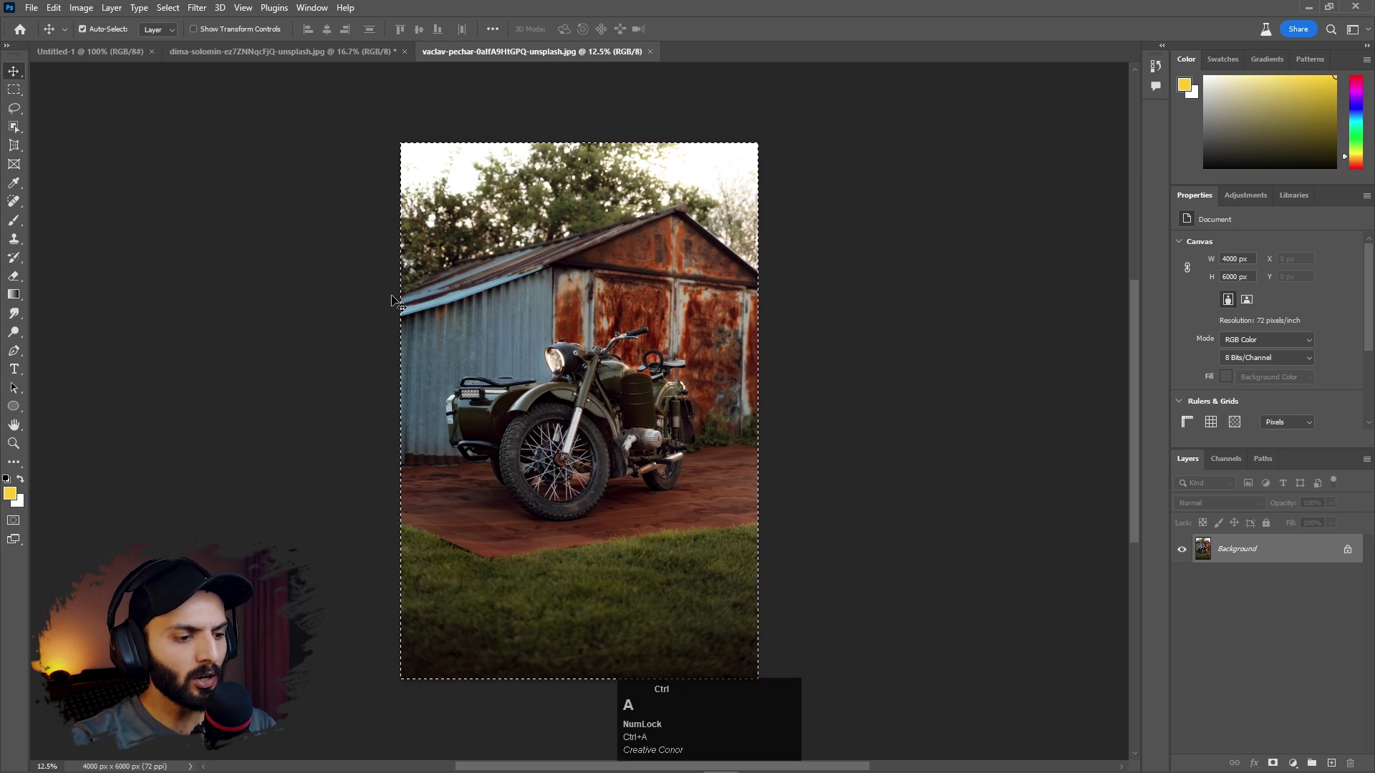
key("ctrl+c")
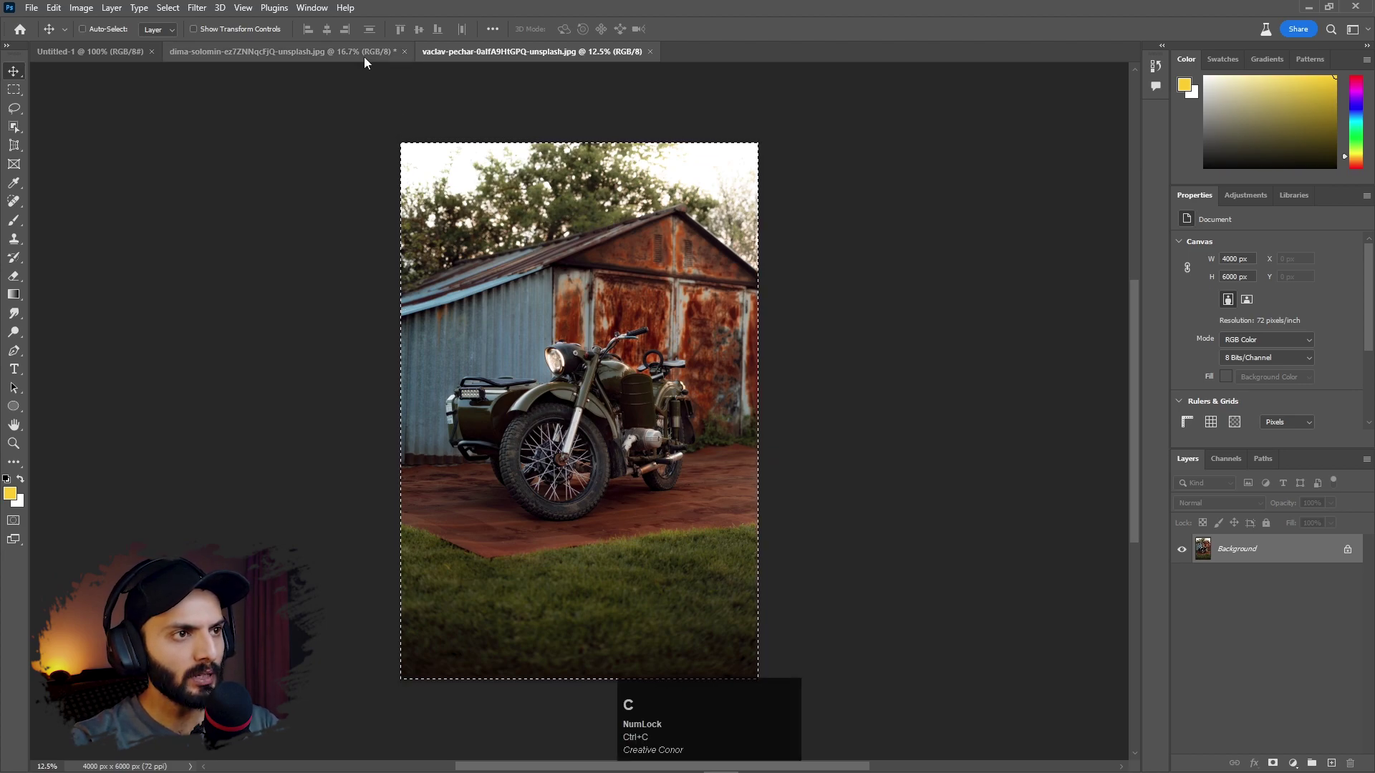
left_click(367, 60)
key("ctrl+v")
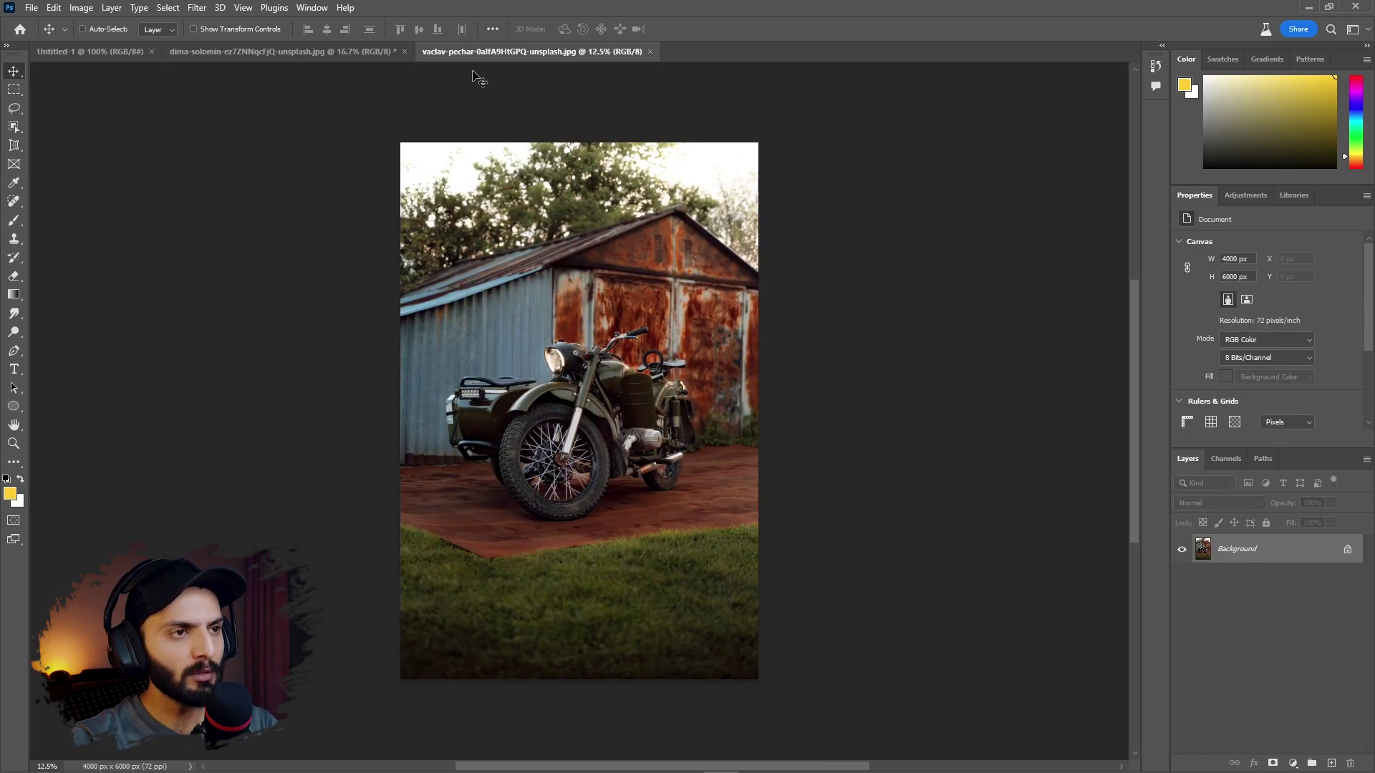
left_click_drag(598, 301, 731, 227)
key("ctrl+t")
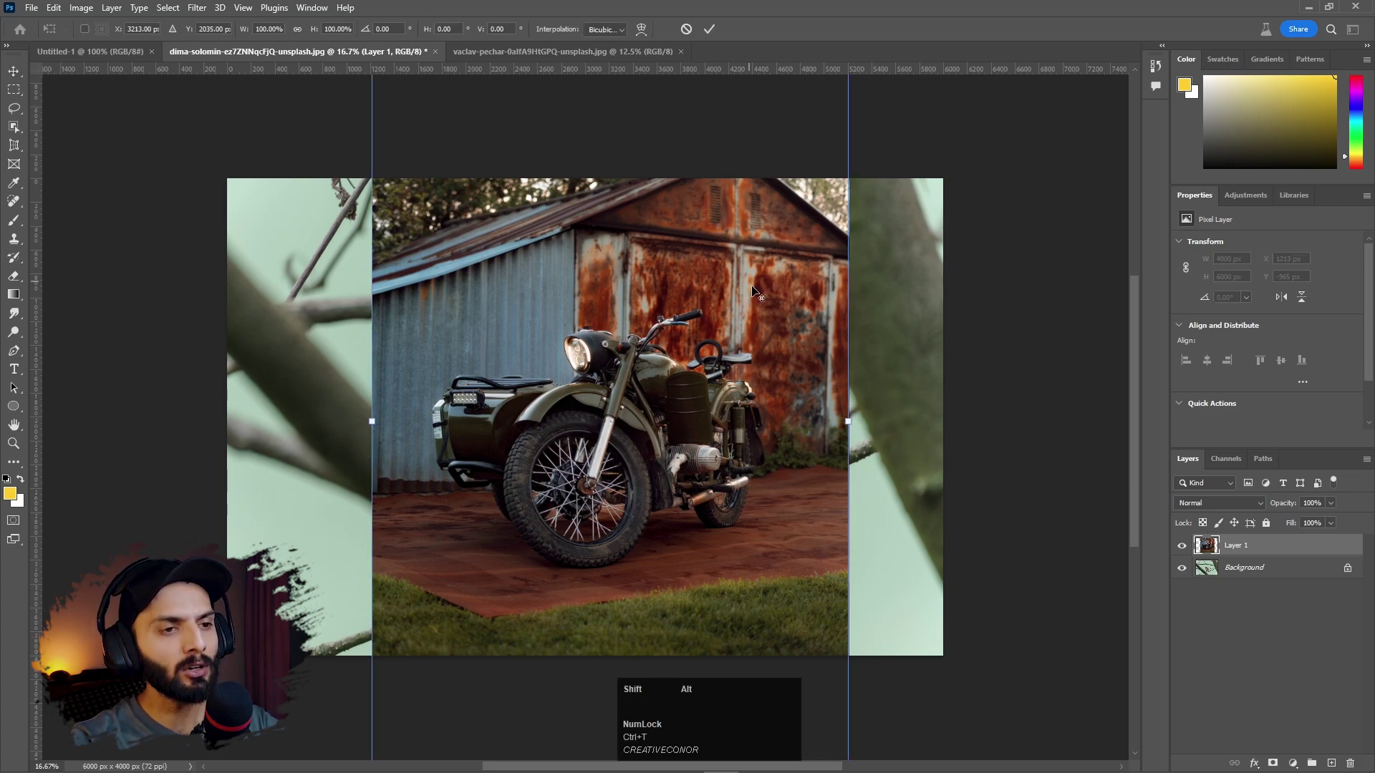
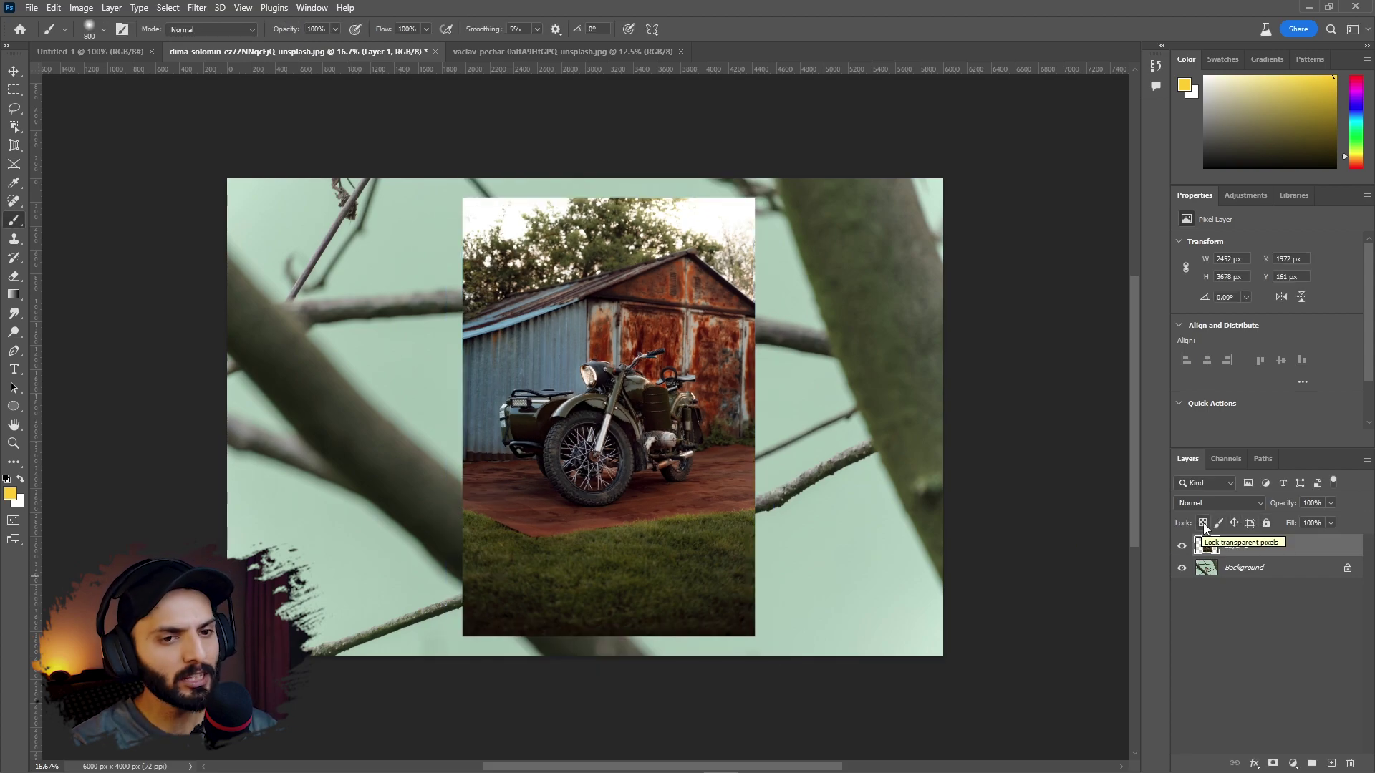
Lock the motorcycle layer's transparent pixels and test painting green over its left side
left_click(1208, 528)
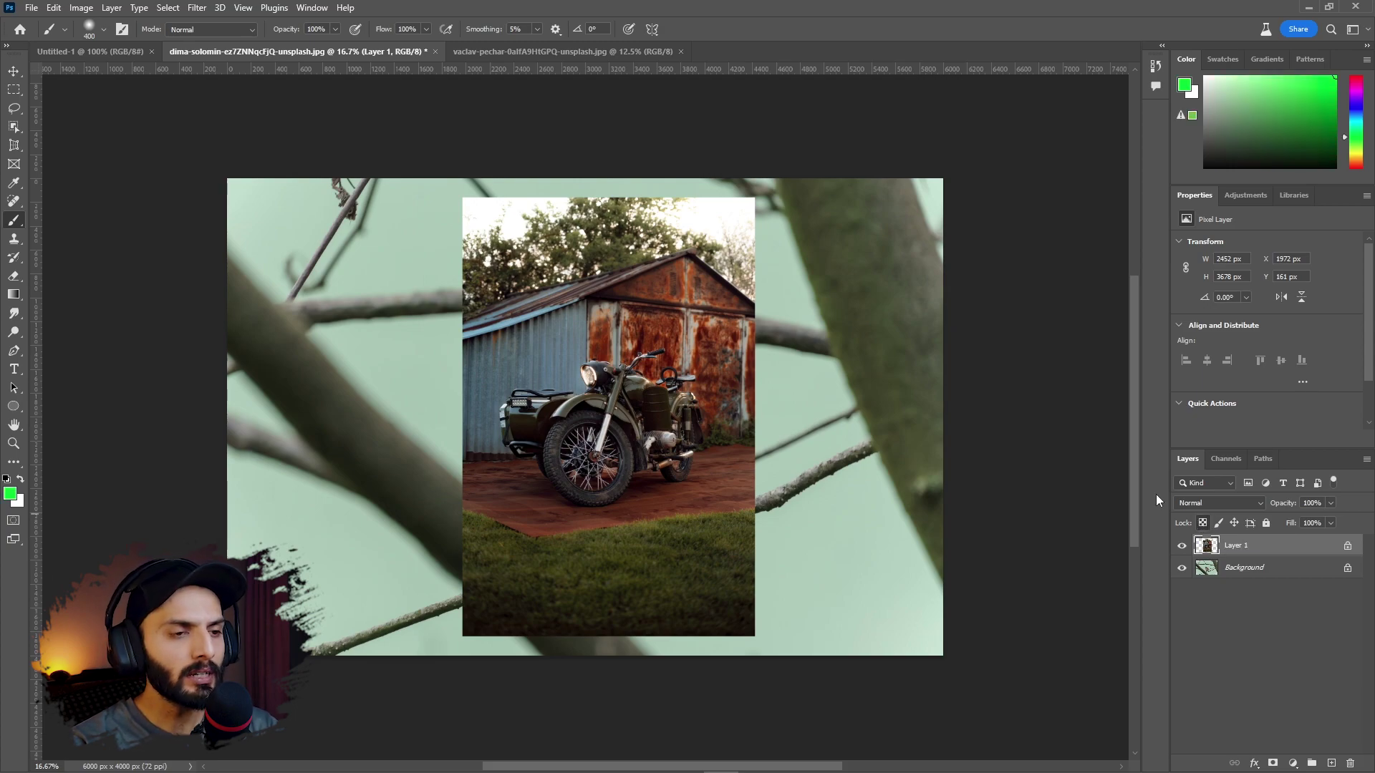
left_click(508, 396)
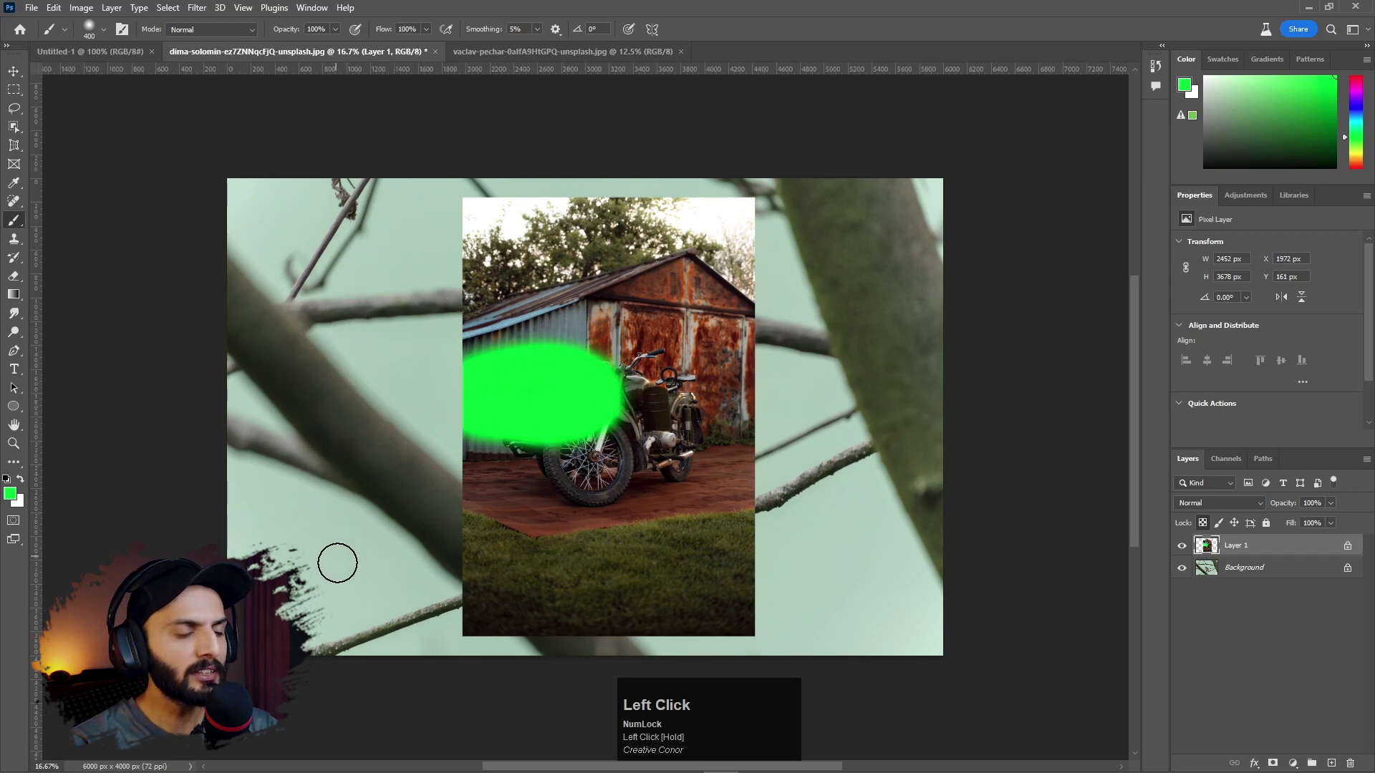
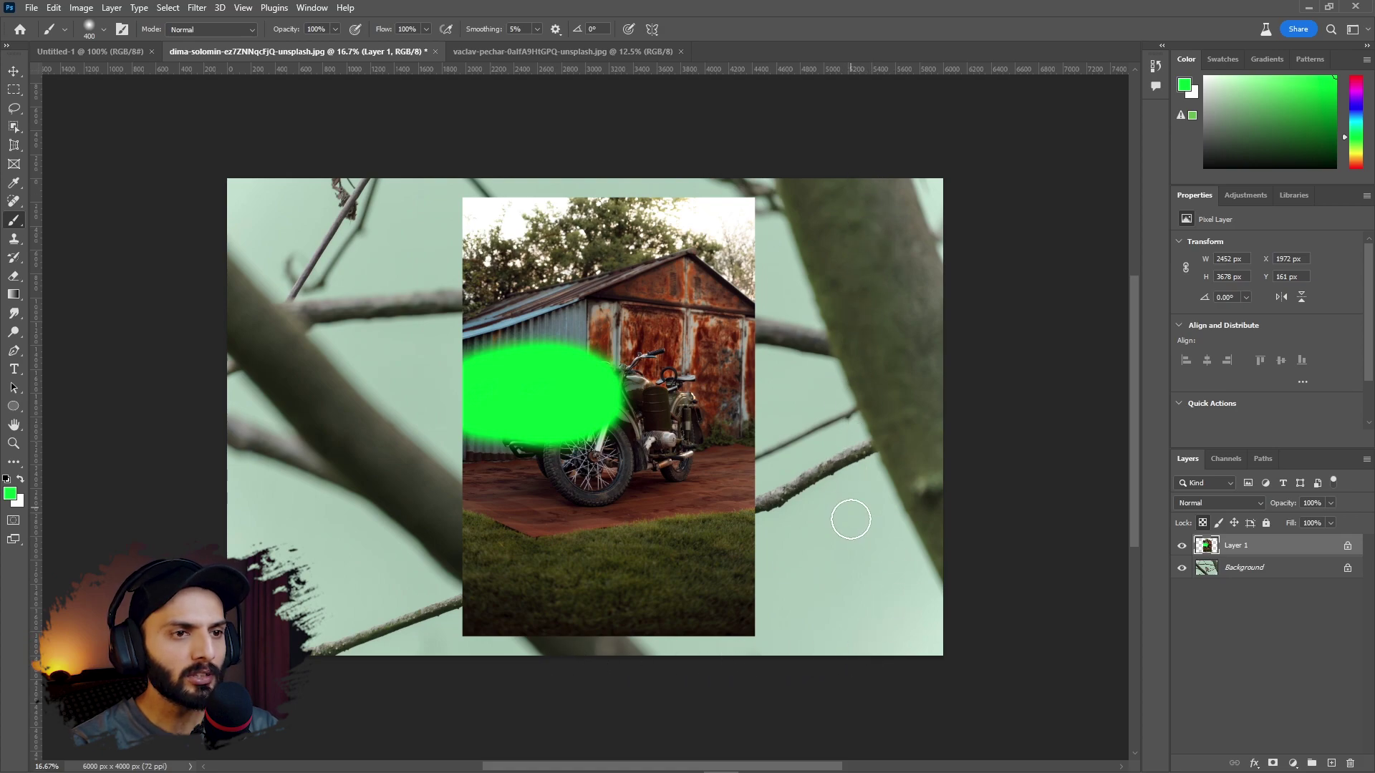
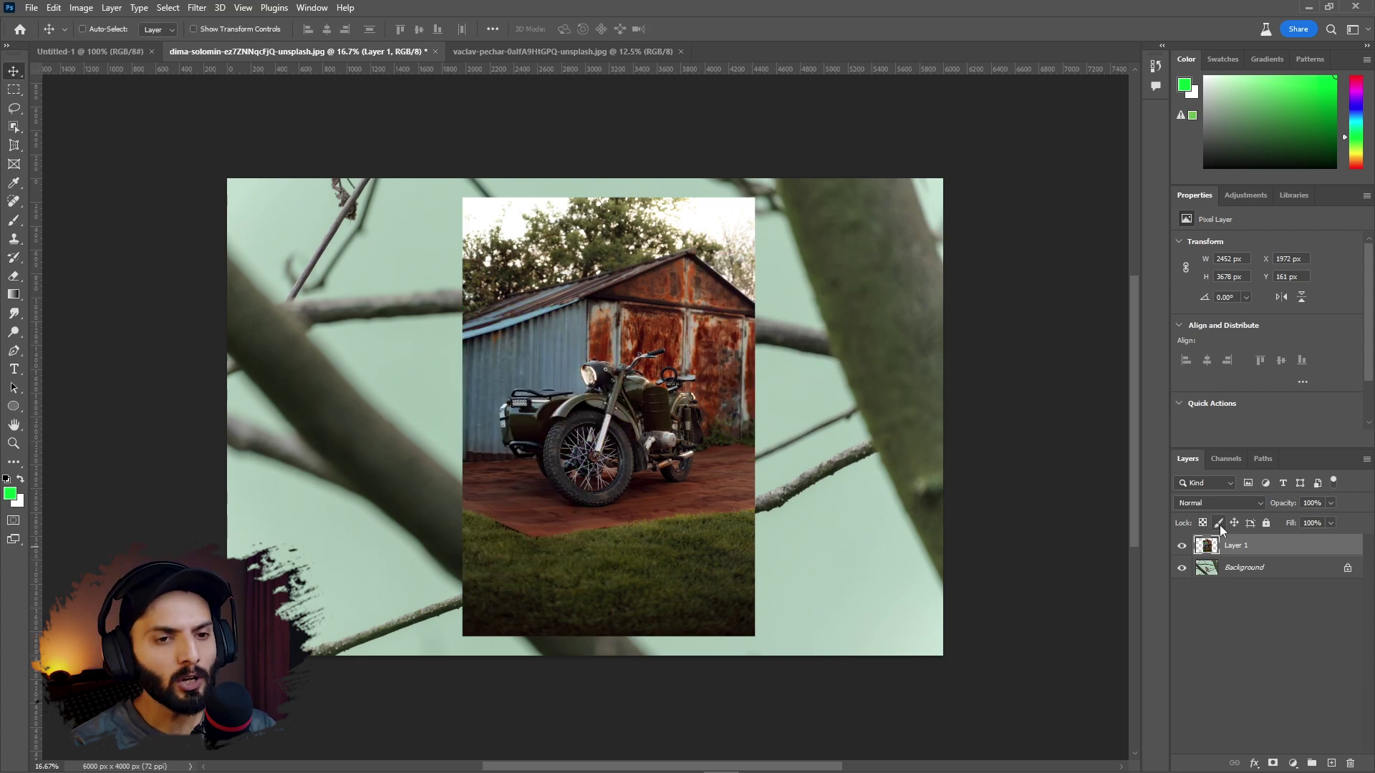
Fully lock the motorcycle layer and switch to the Brush to test the lock
left_click(1223, 530)
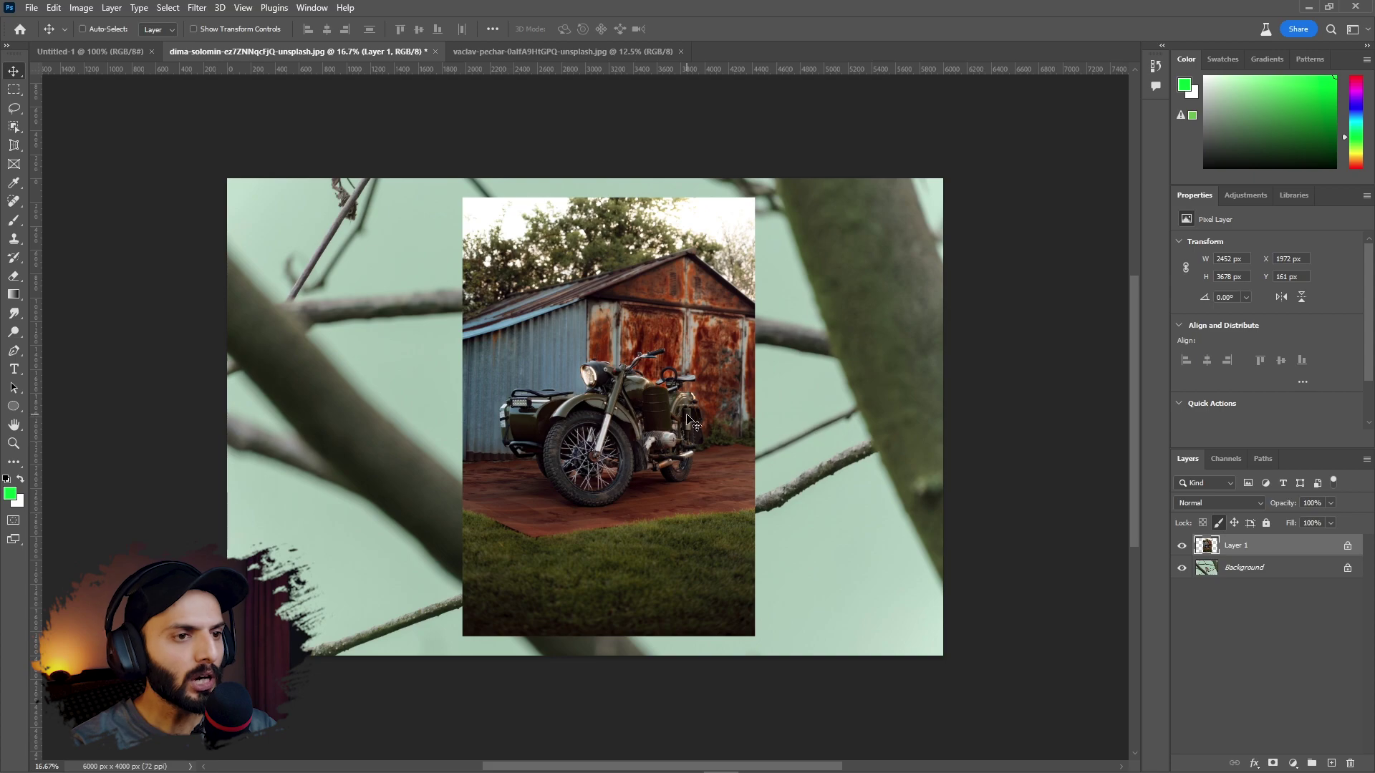
key("b")
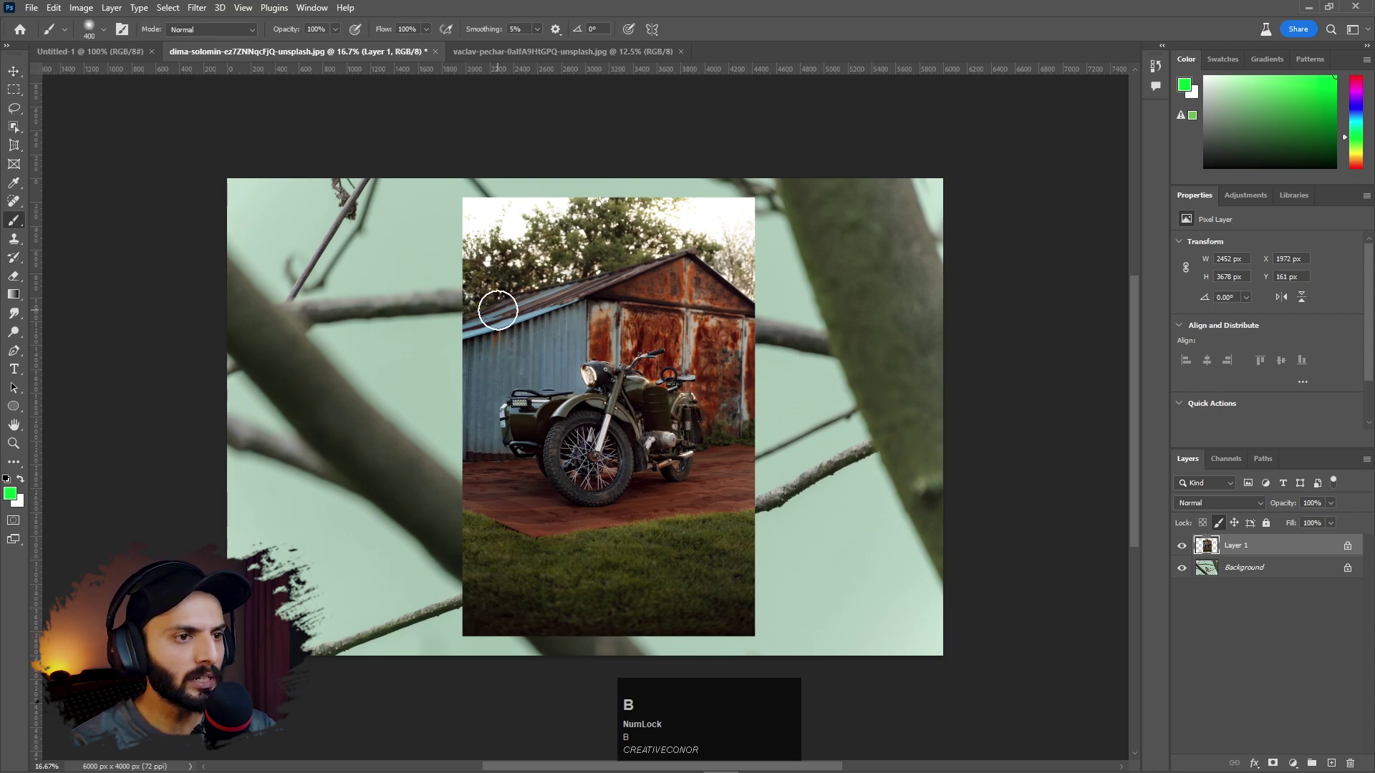
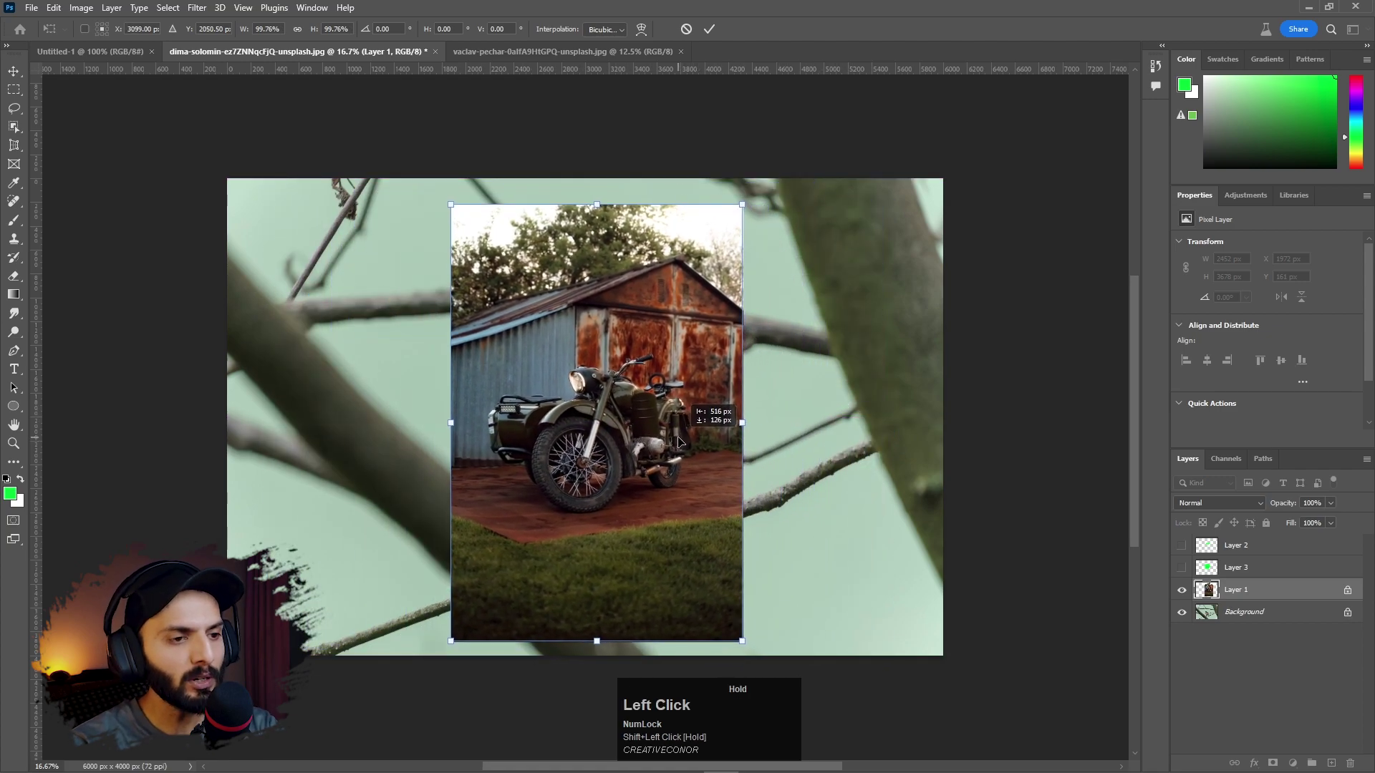
Commit the transform, toggle the motorcycle layer's lock and attempt another free transform
key("Return")
left_click(1240, 530)
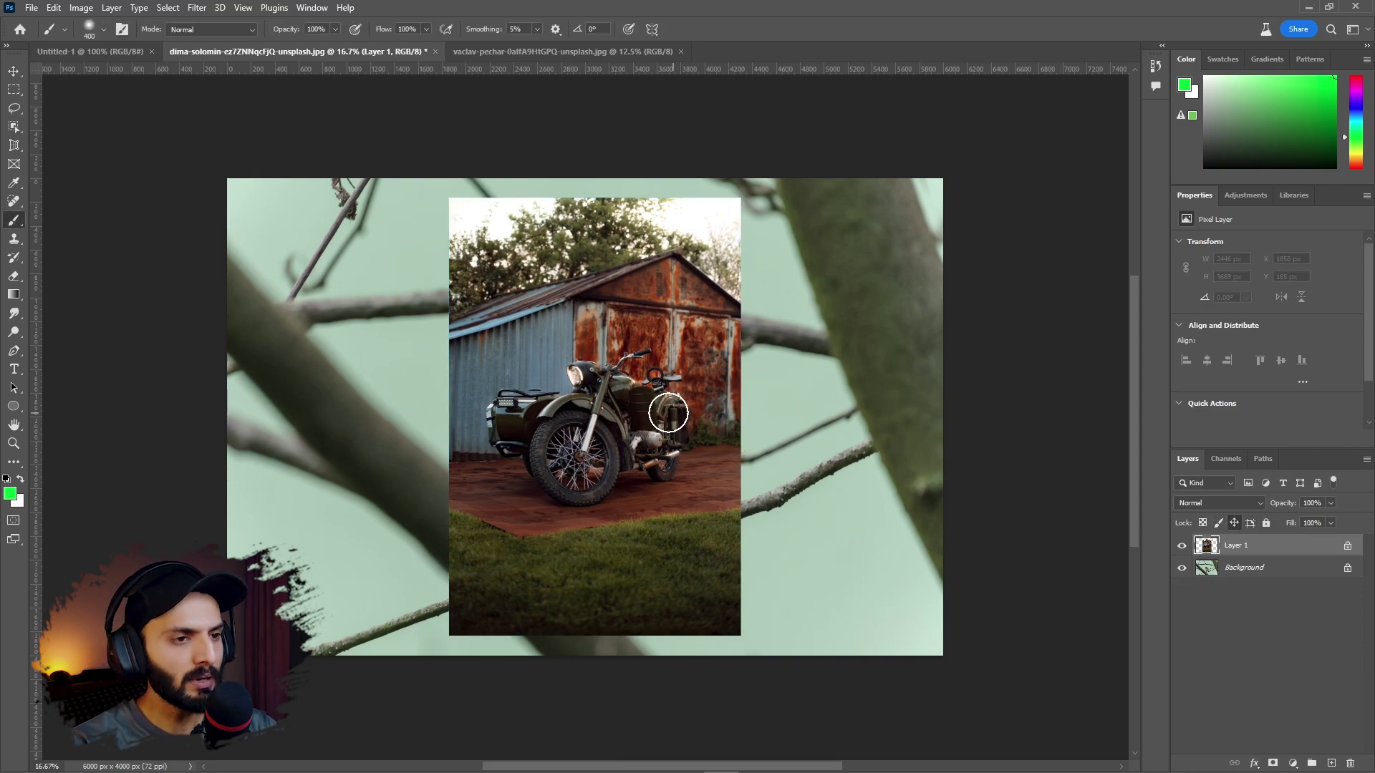
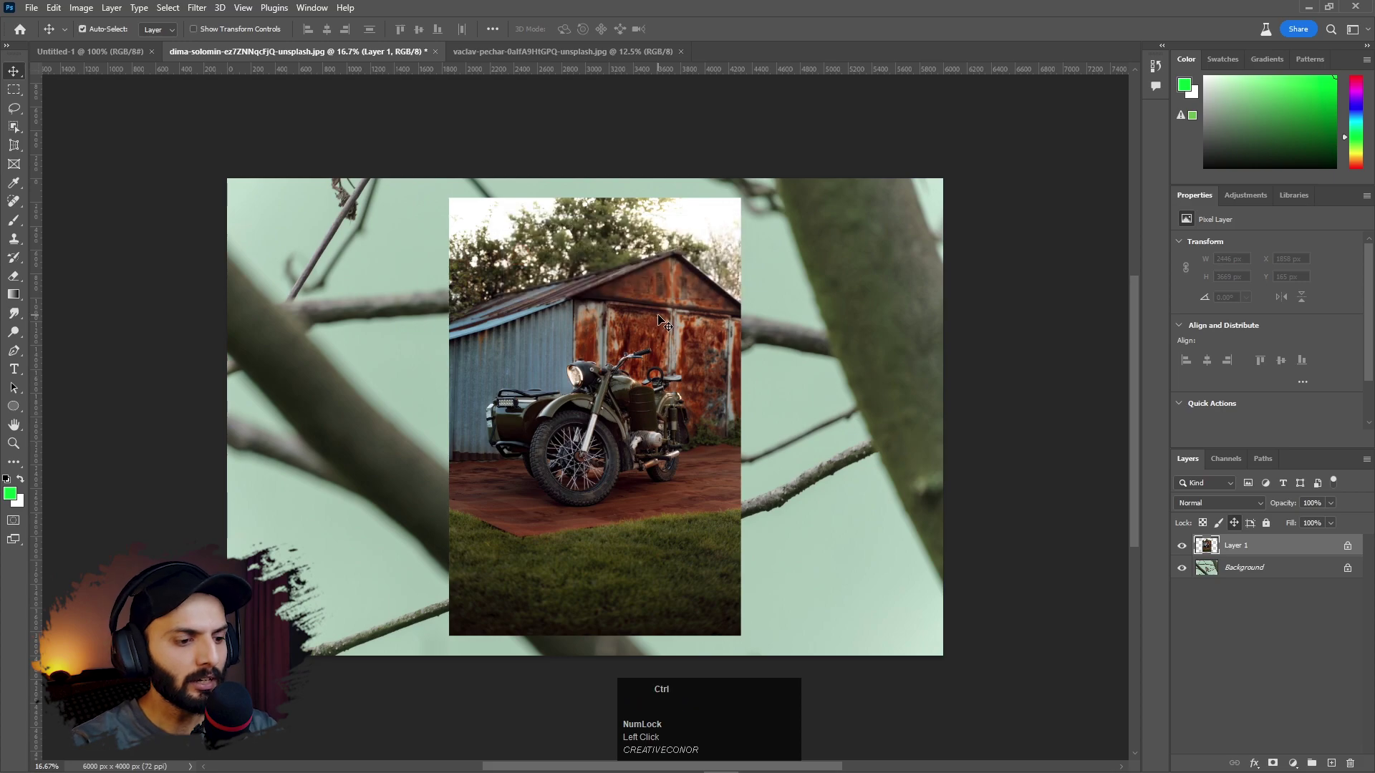
key("ctrl+t")
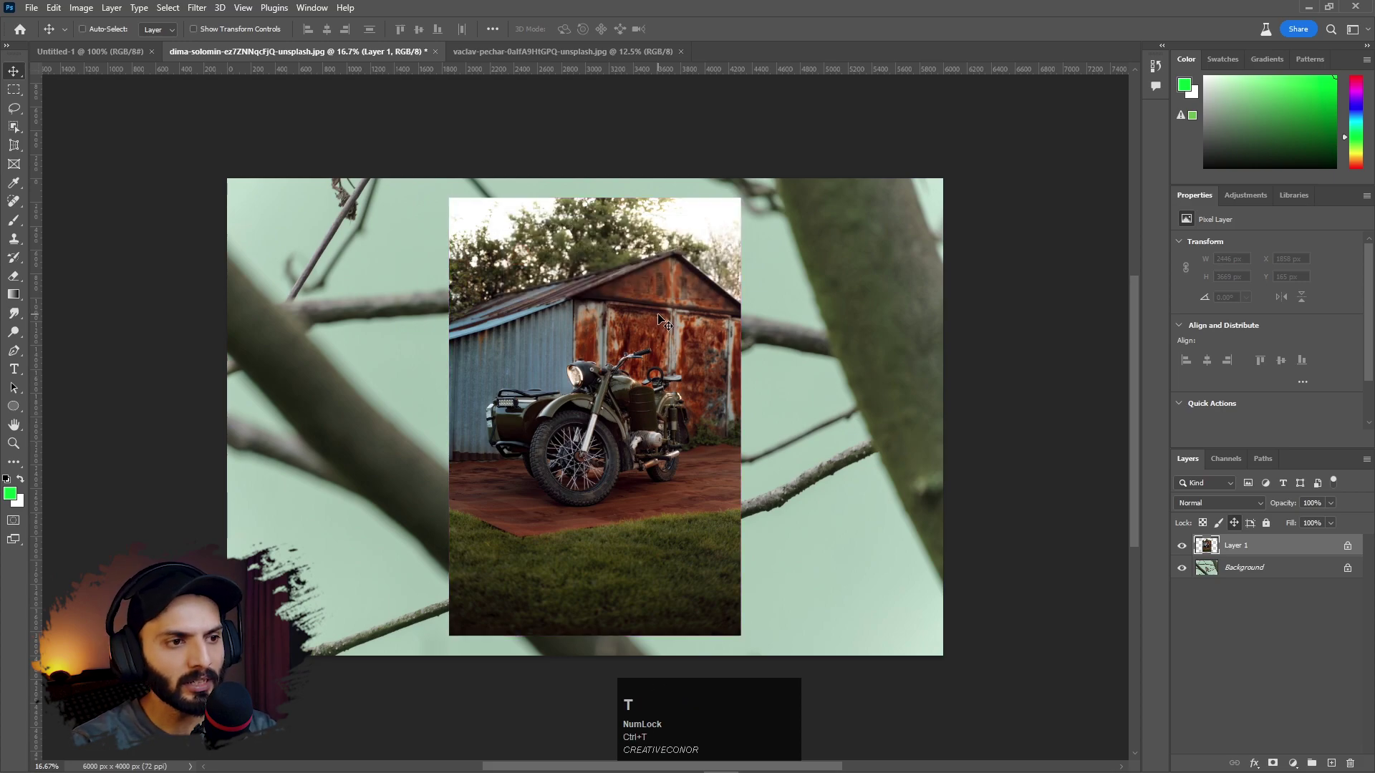
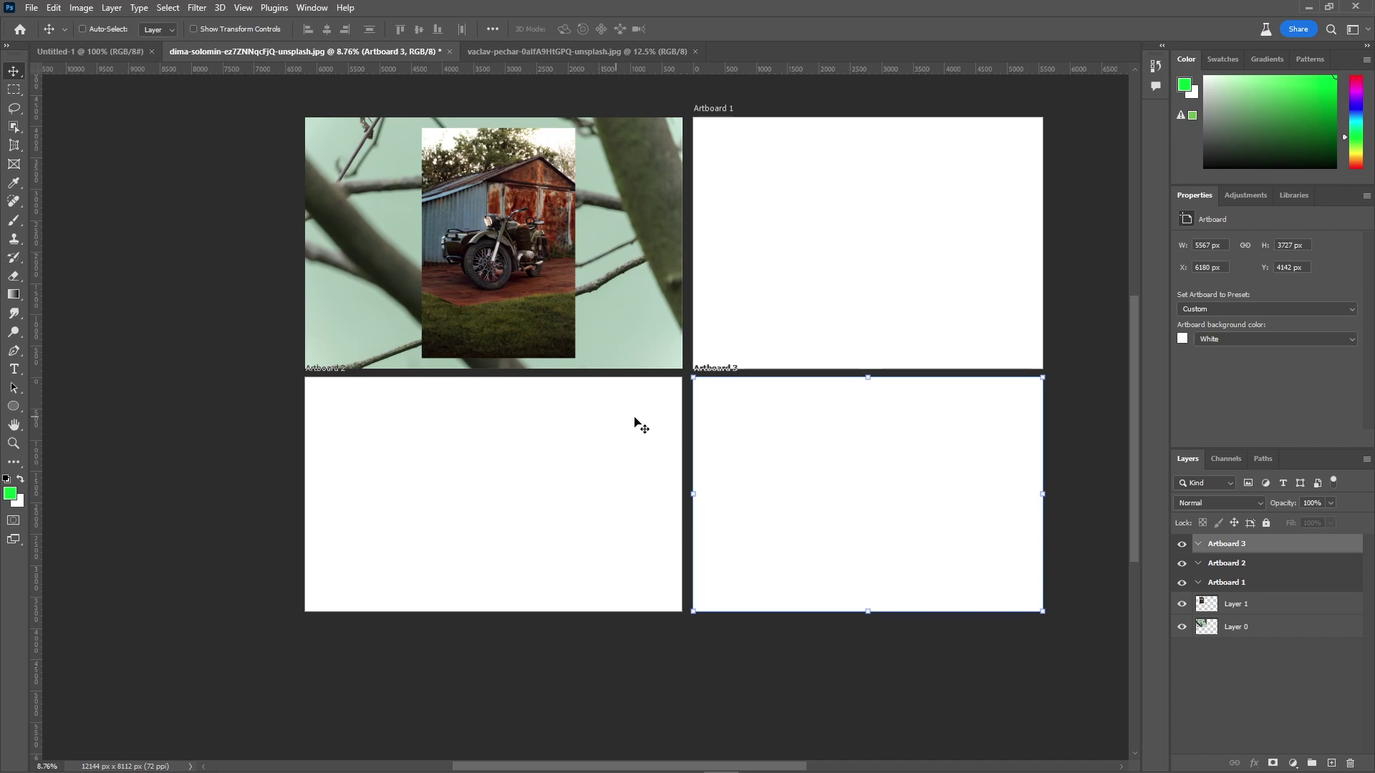
Move the motorcycle photo across the blank artboards, then undo back to the single-canvas document
left_click(530, 233)
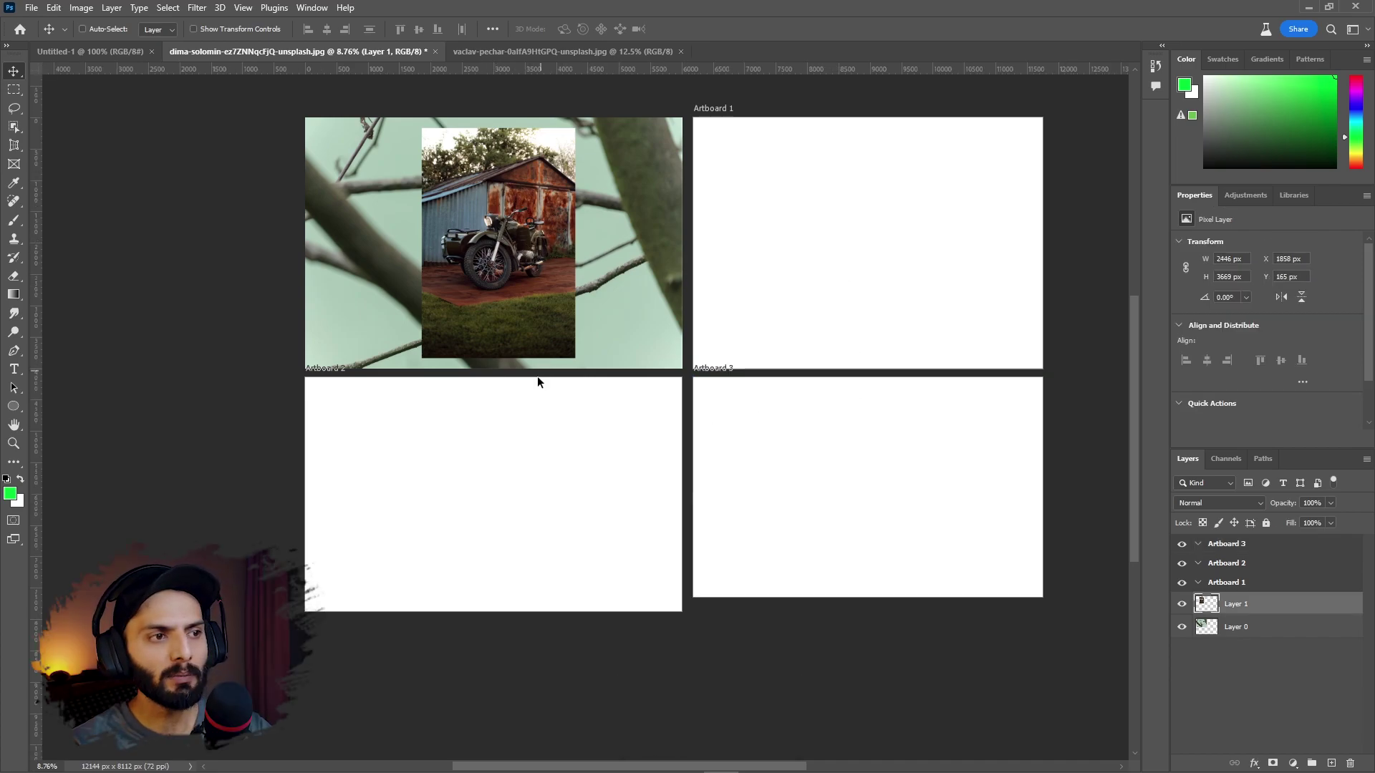
left_click_drag(500, 263, 871, 507)
left_click_drag(871, 507, 890, 249)
key("ctrl+z")
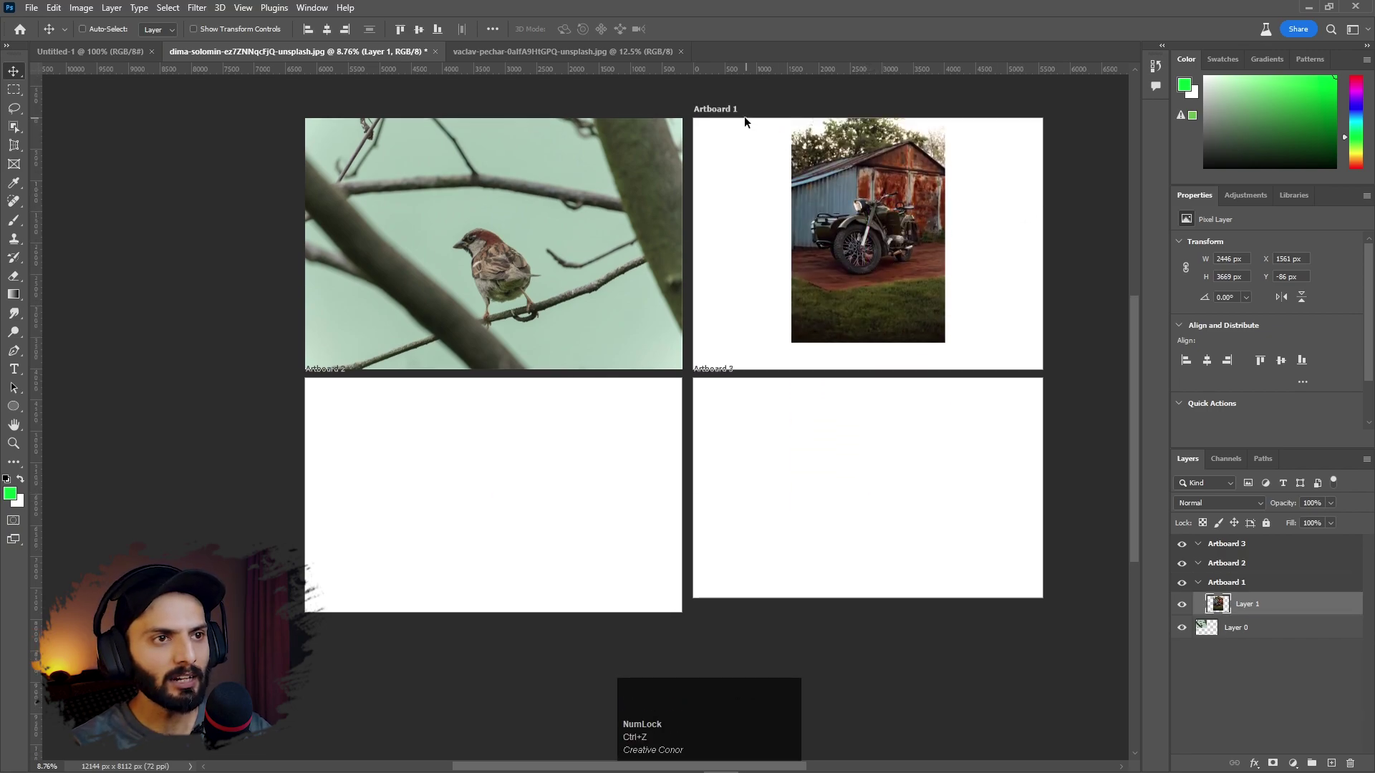
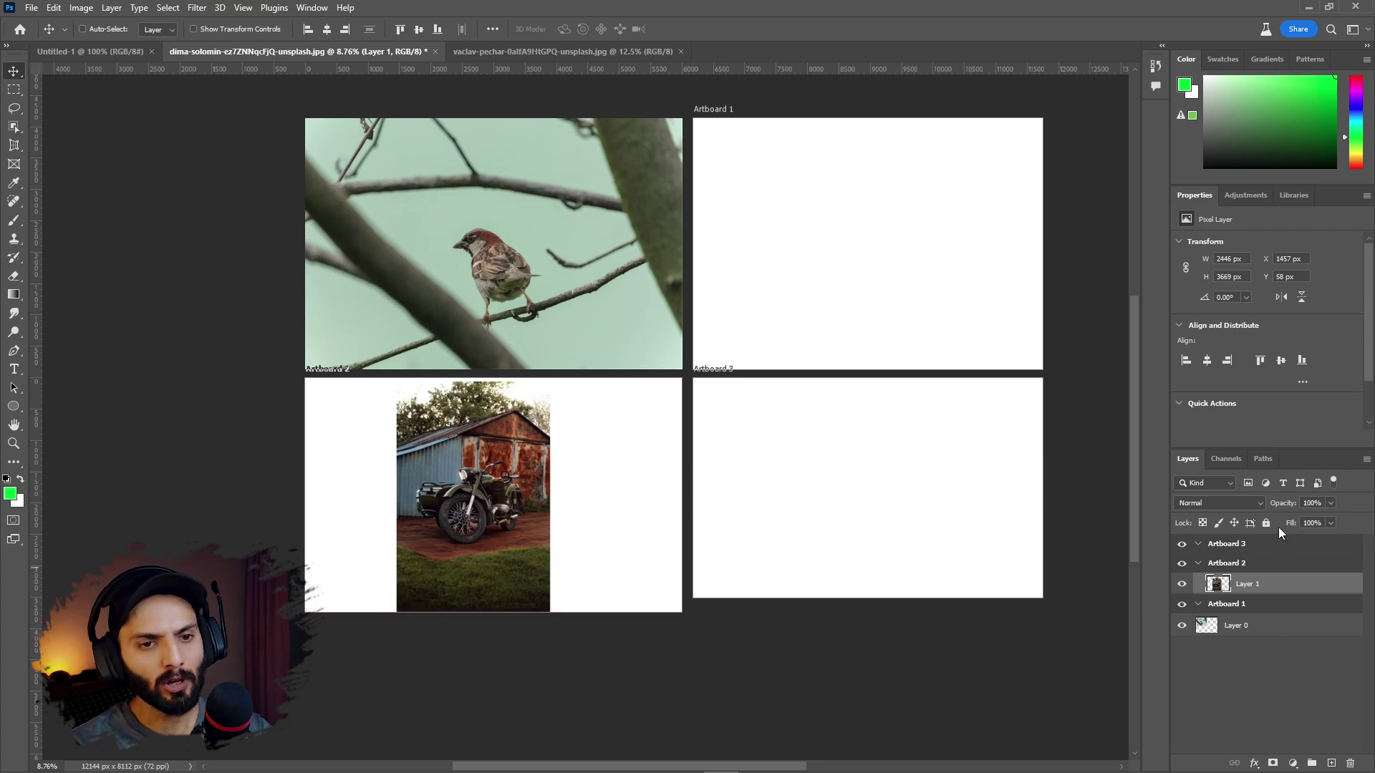
left_click(1274, 530)
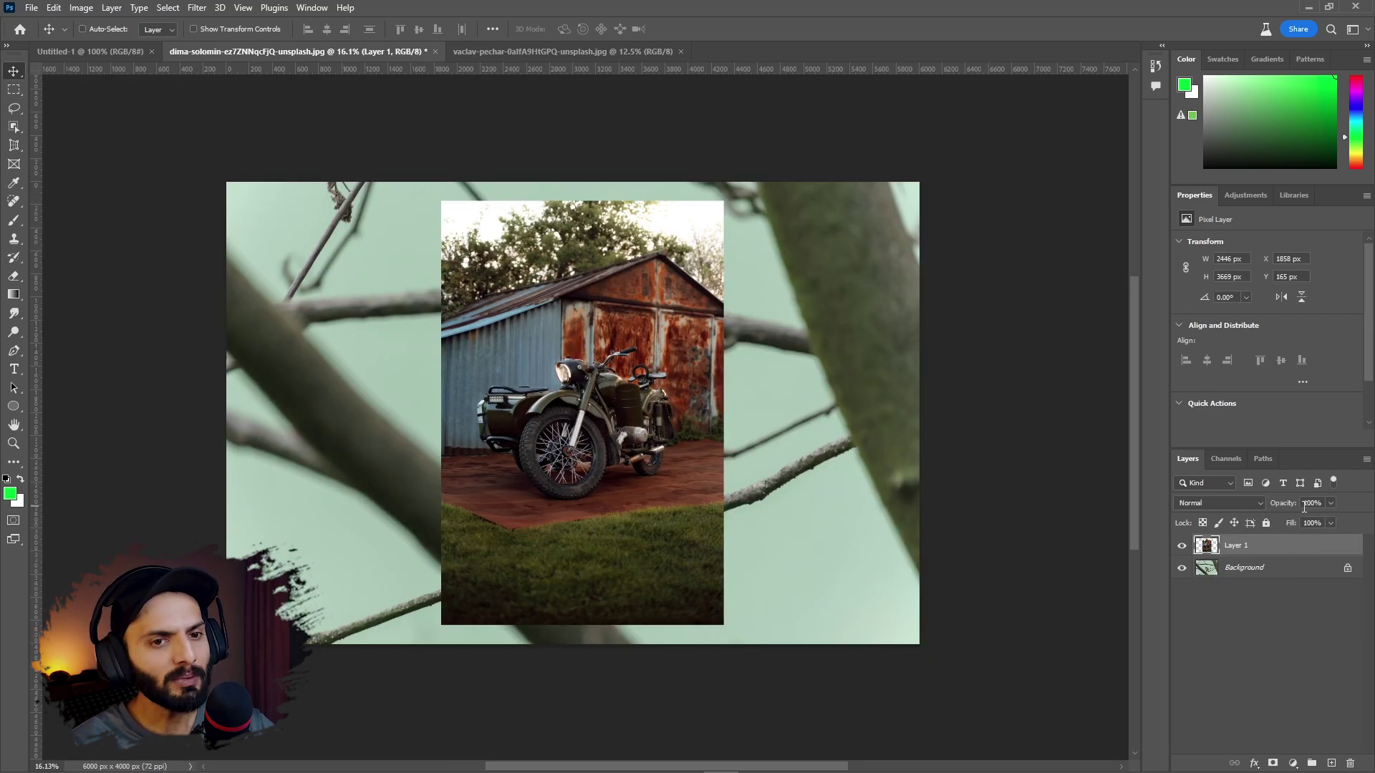
Try the motorcycle layer's Opacity and Fill sliders, leaving both at 100%
left_click_drag(1302, 511, 1283, 512)
left_click(1284, 511)
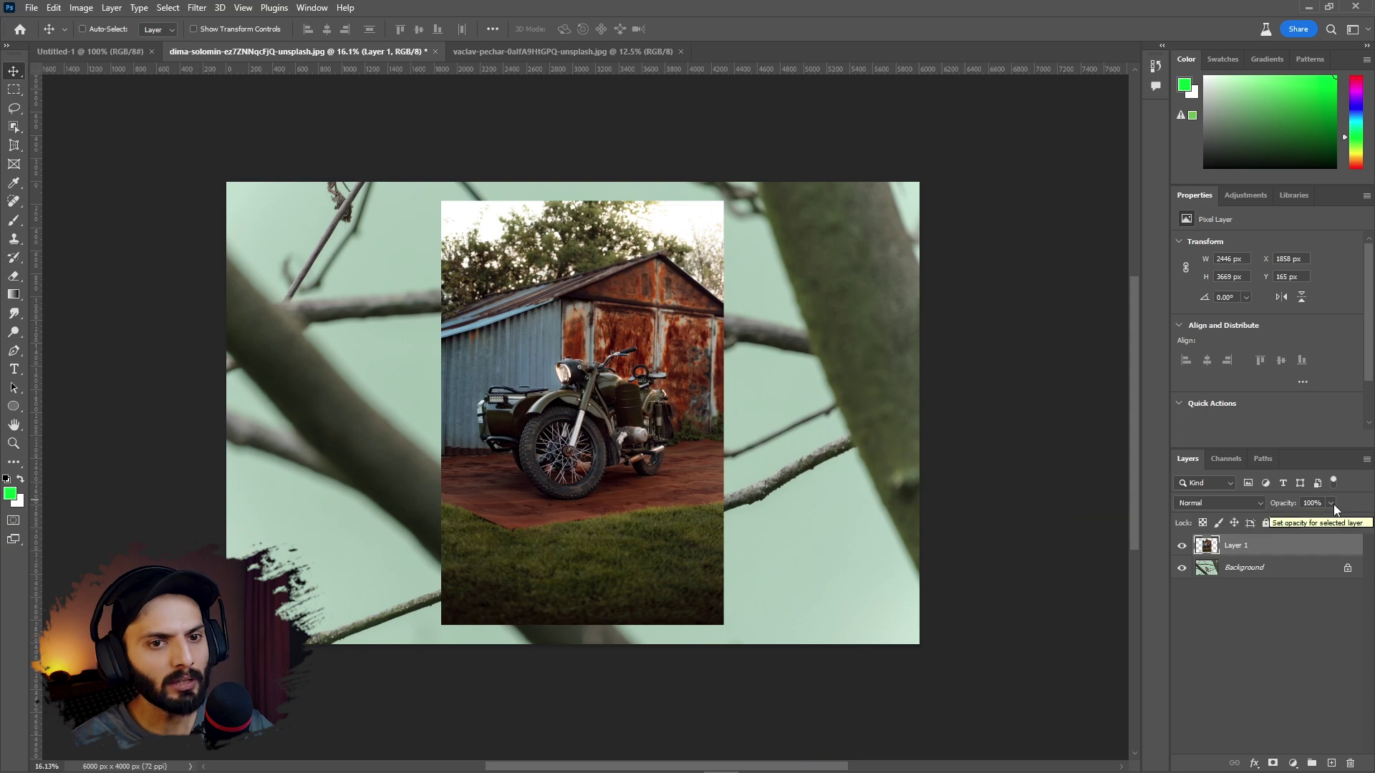
left_click_drag(1337, 508, 1316, 515)
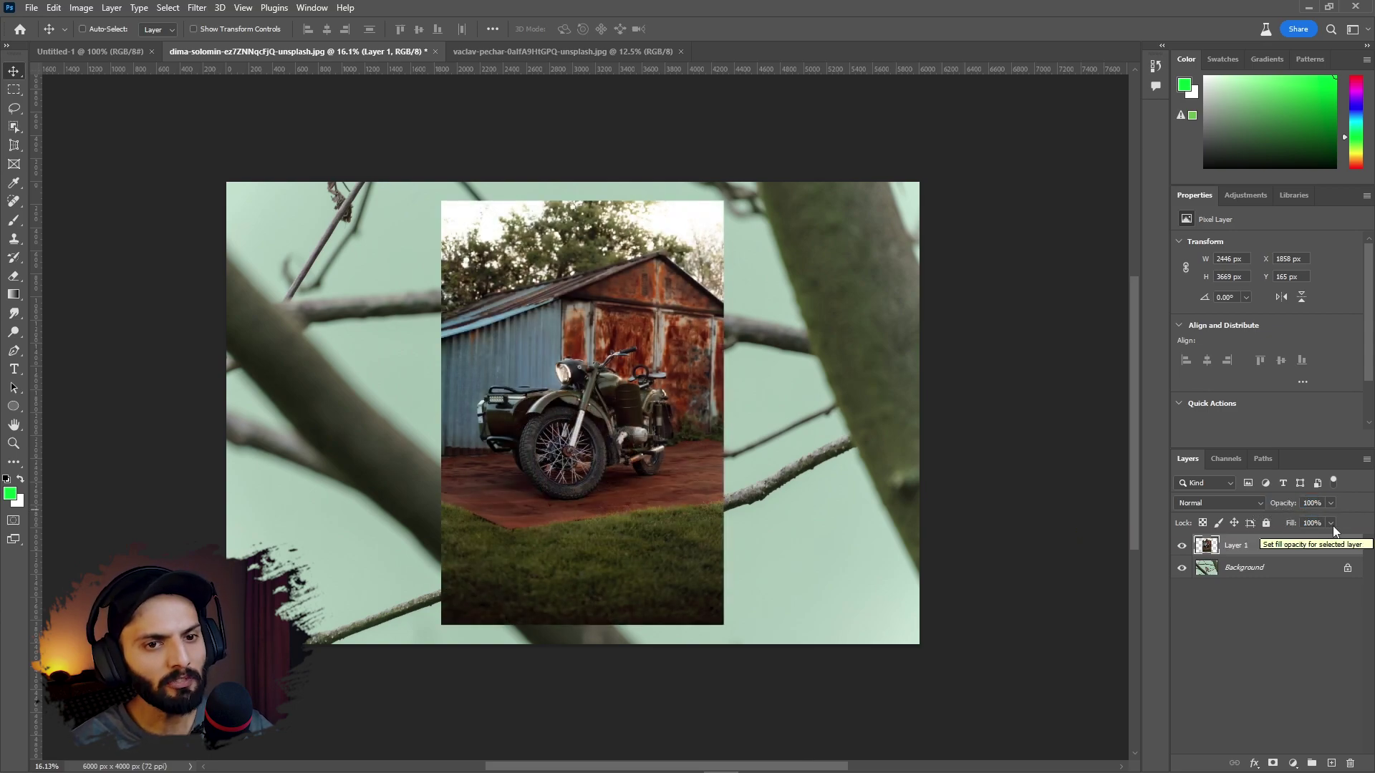
left_click(1337, 532)
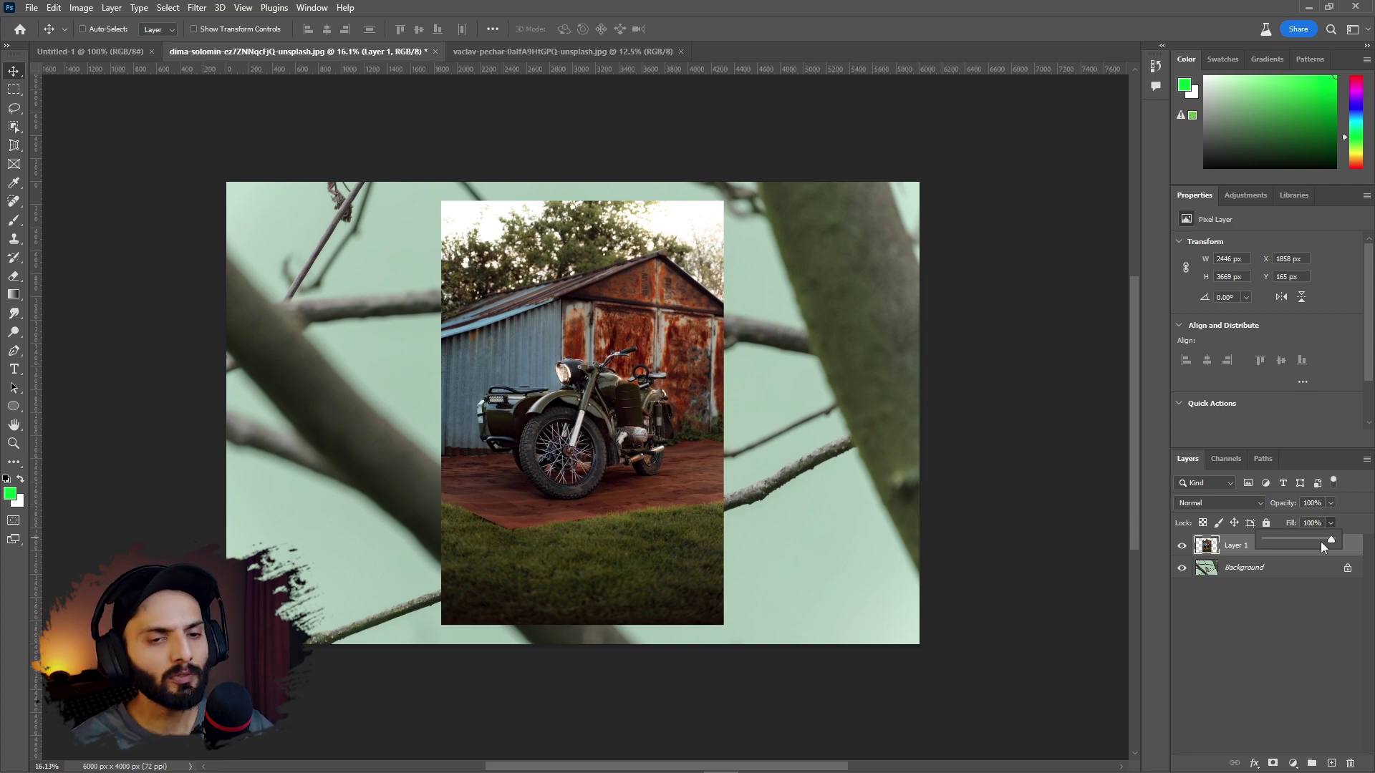
left_click(1365, 507)
Set the motorcycle layer to Dissolve blend mode at 28% opacity
left_click(1267, 513)
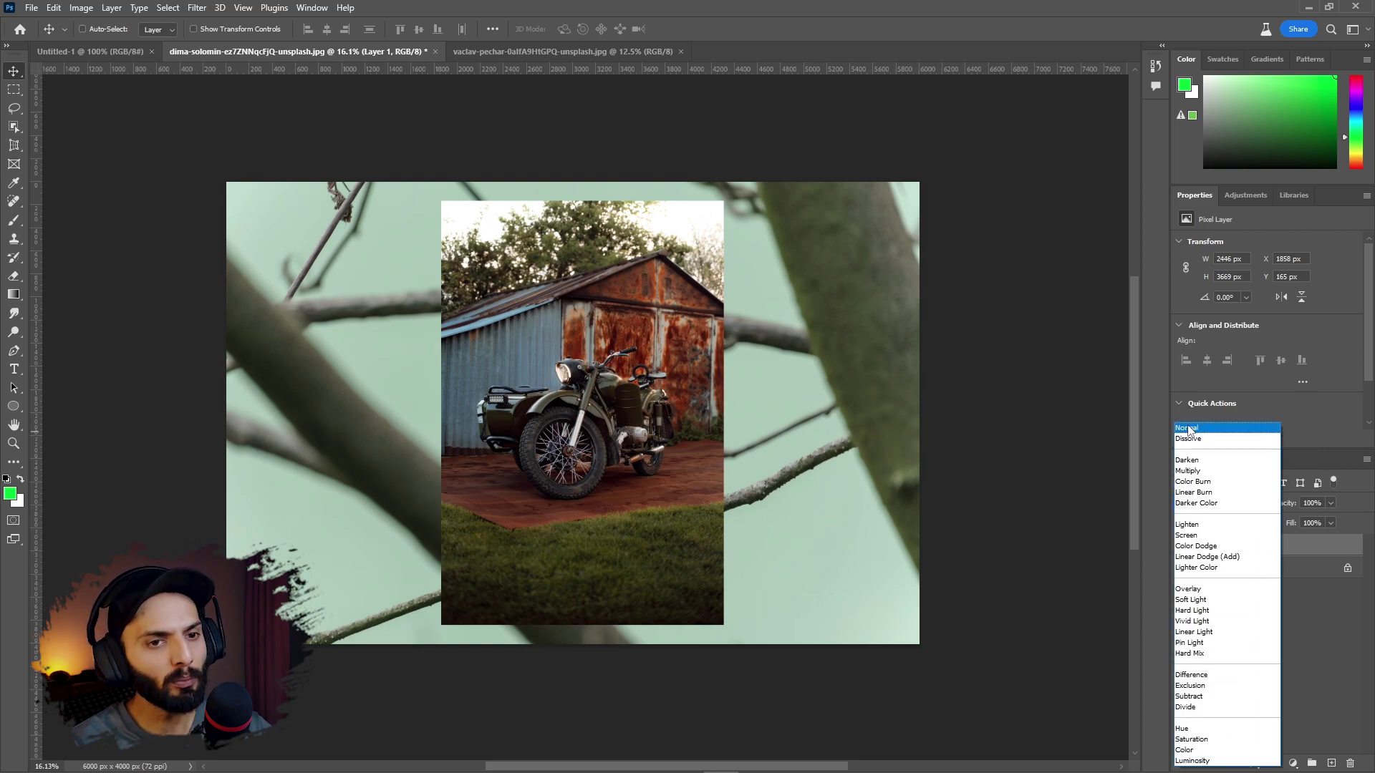
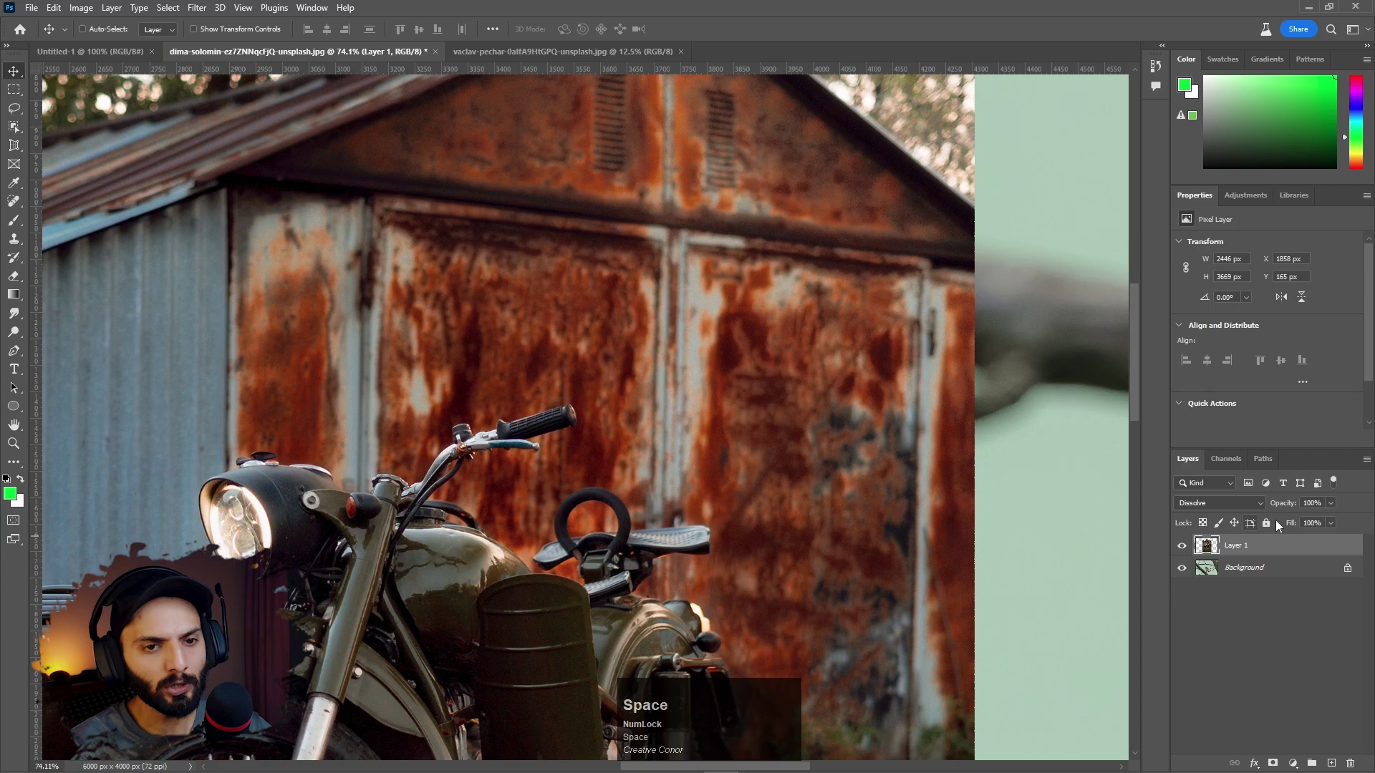
left_click_drag(1293, 509, 956, 488)
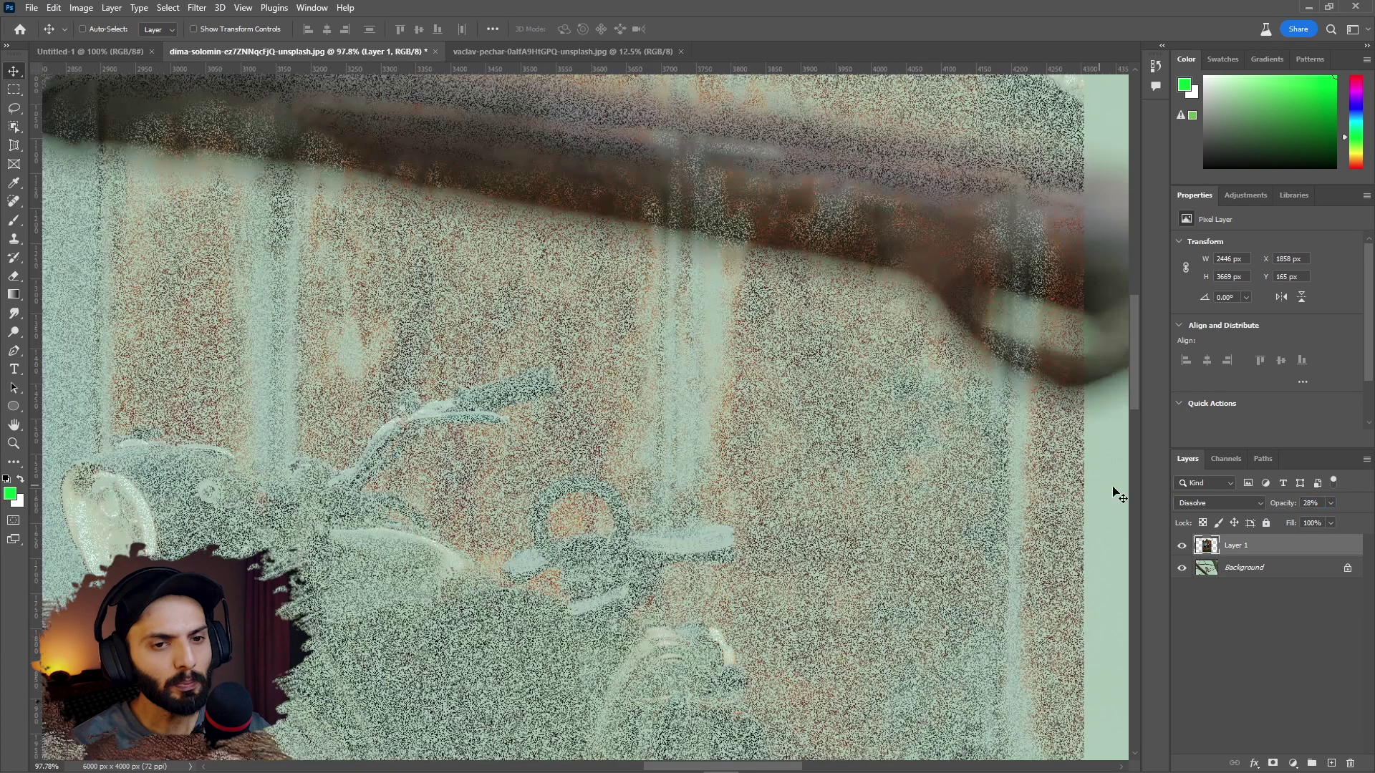